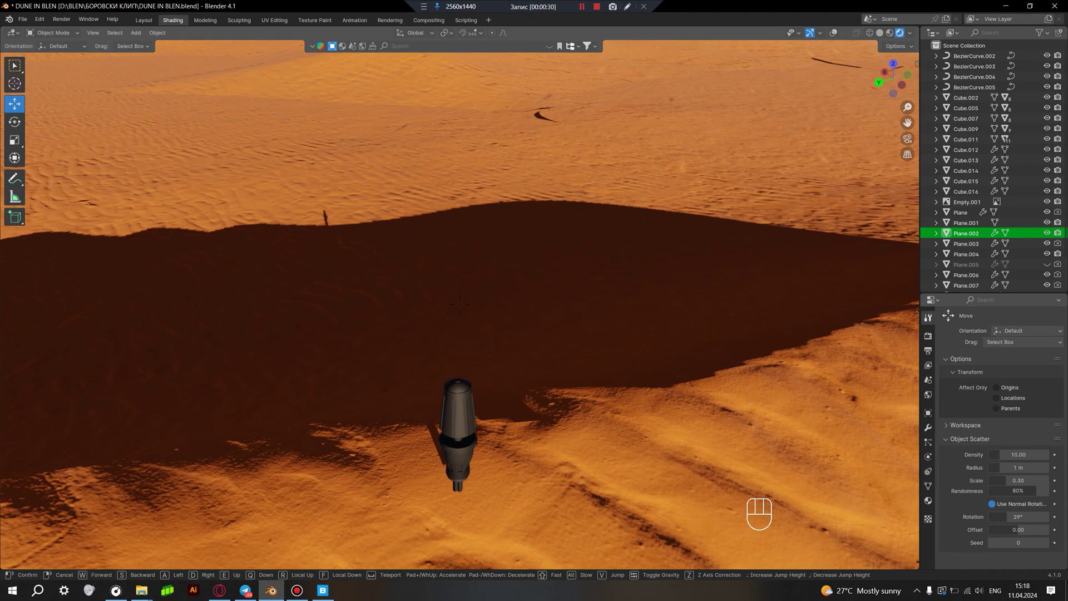
Step: Select the reference image and orbit around the dune landscape toward the horizon
{"action": "left_click", "coordinate": [839, 34]}
{"action": "middle_click", "coordinate": [579, 153]}
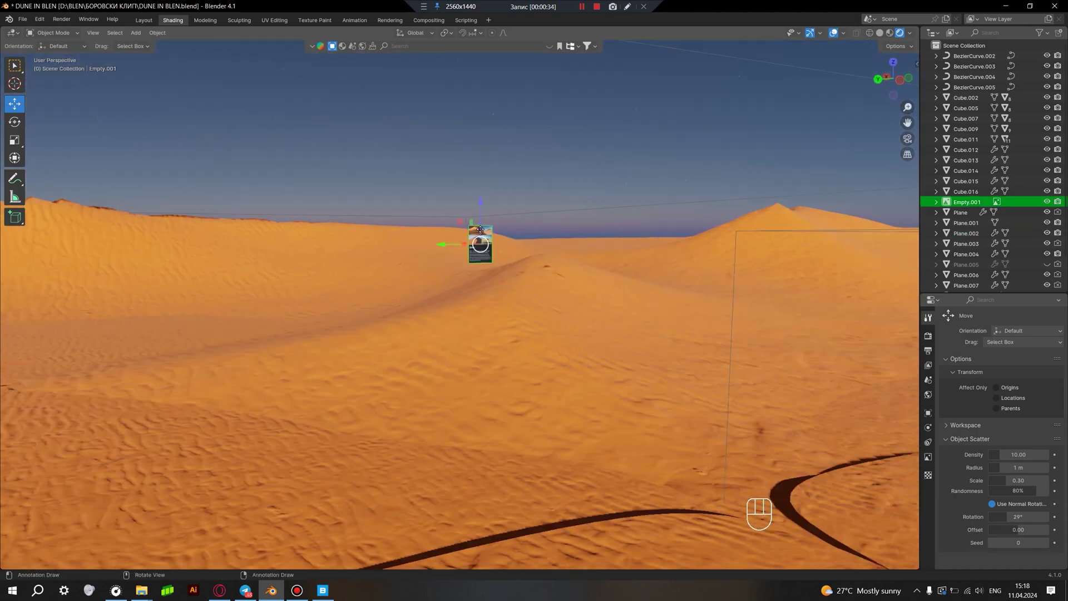
{"action": "middle_click", "coordinate": [529, 257]}
{"action": "middle_click", "coordinate": [480, 341]}
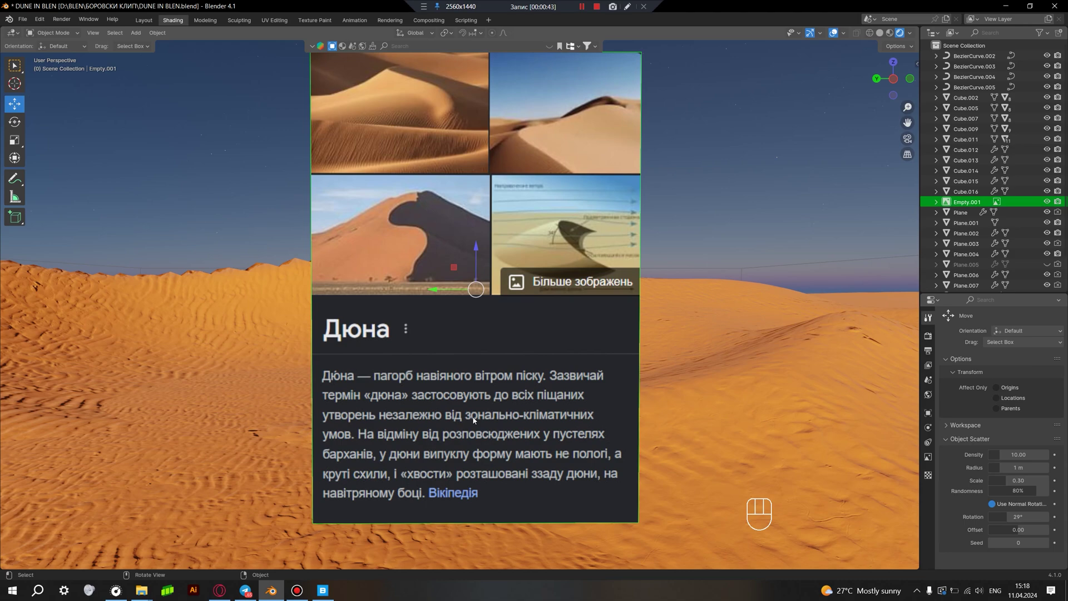
{"action": "left_click", "coordinate": [683, 185]}
{"action": "middle_click", "coordinate": [526, 305]}
{"action": "middle_click", "coordinate": [505, 326]}
Step: Select the dune planes in turn while orbiting over them to inspect the terrain
{"action": "left_click", "coordinate": [456, 413]}
{"action": "left_click_drag", "start_coordinate": [551, 433], "coordinate": [510, 396]}
{"action": "middle_click", "coordinate": [513, 411]}
{"action": "left_click_drag", "start_coordinate": [604, 355], "coordinate": [527, 381]}
{"action": "left_click_drag", "start_coordinate": [633, 358], "coordinate": [515, 368]}
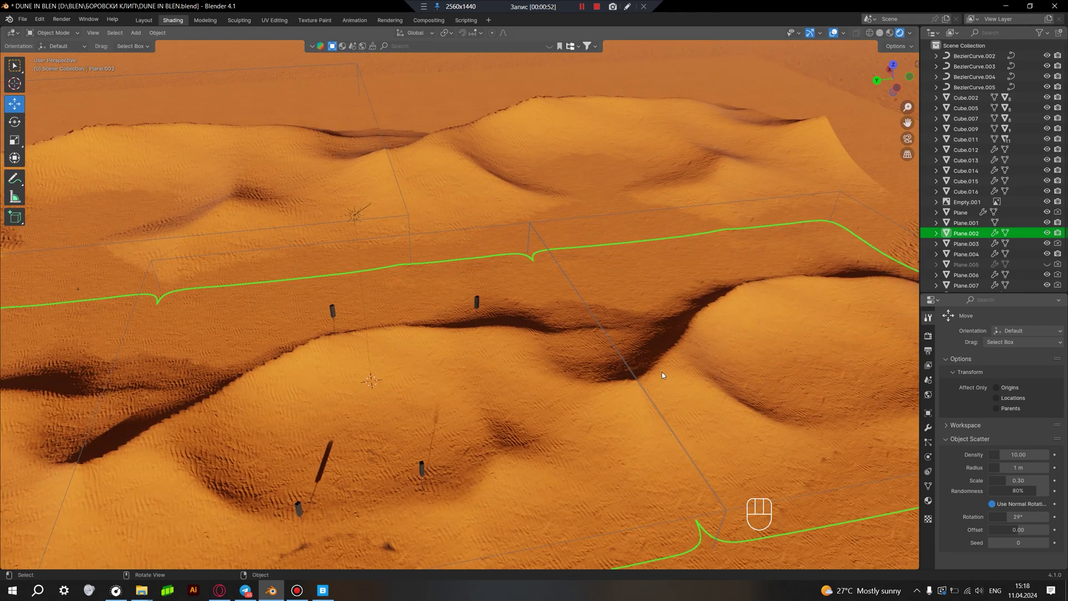
{"action": "left_click_drag", "start_coordinate": [424, 400], "coordinate": [623, 373]}
{"action": "middle_click", "coordinate": [350, 386]}
{"action": "middle_click", "coordinate": [379, 389]}
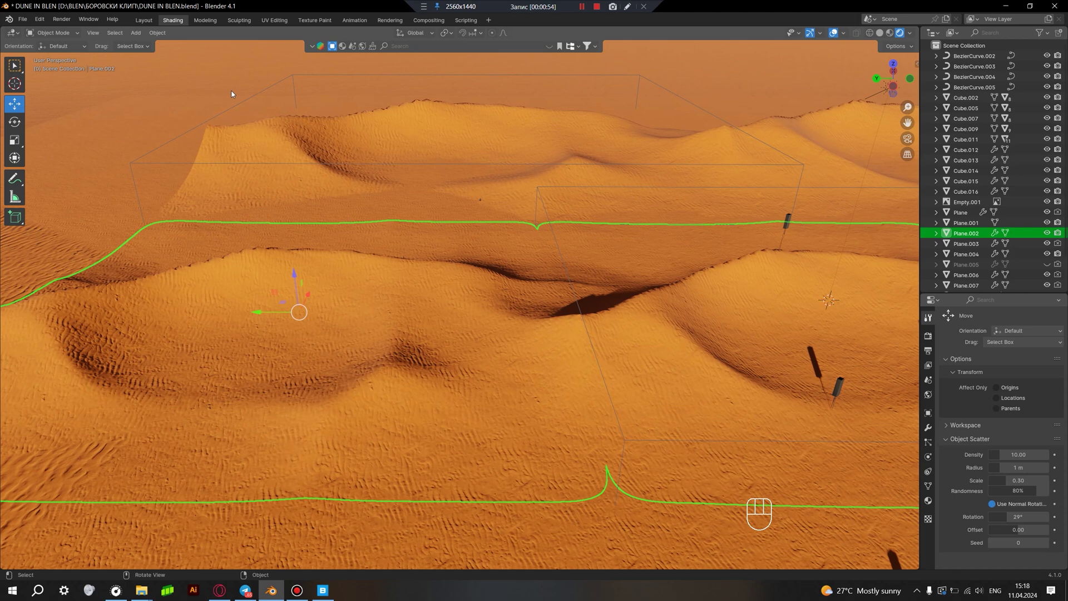
{"action": "left_click_drag", "start_coordinate": [234, 92], "coordinate": [262, 153]}
{"action": "middle_click", "coordinate": [304, 272]}
{"action": "middle_click", "coordinate": [317, 291]}
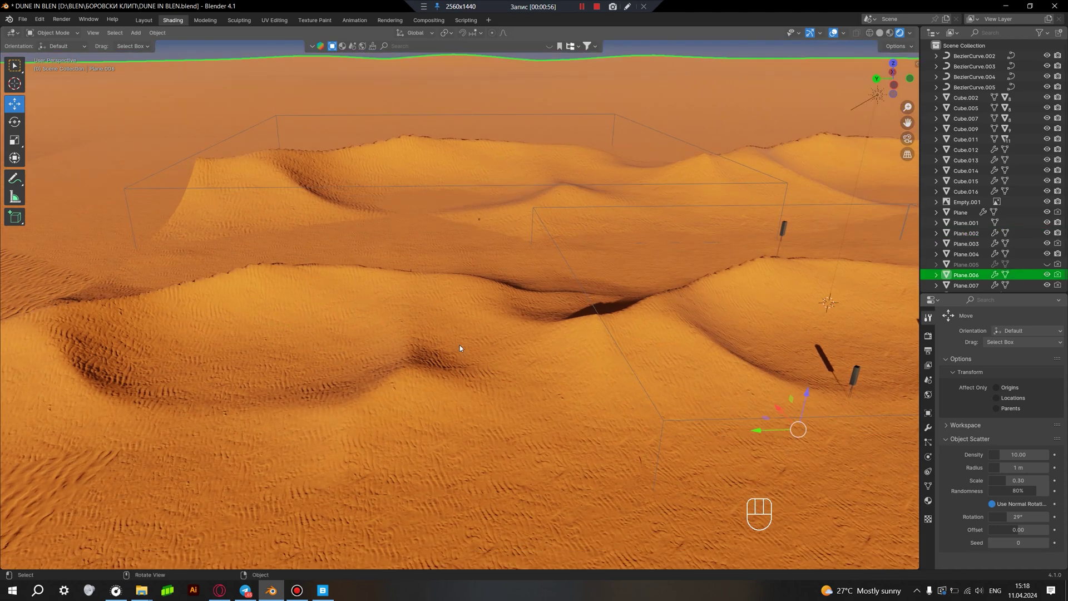
{"action": "left_click_drag", "start_coordinate": [433, 358], "coordinate": [379, 367]}
Step: Add a mesh plane, scale it up over the dunes and raise it high on Z
{"action": "key", "text": "shift+a"}
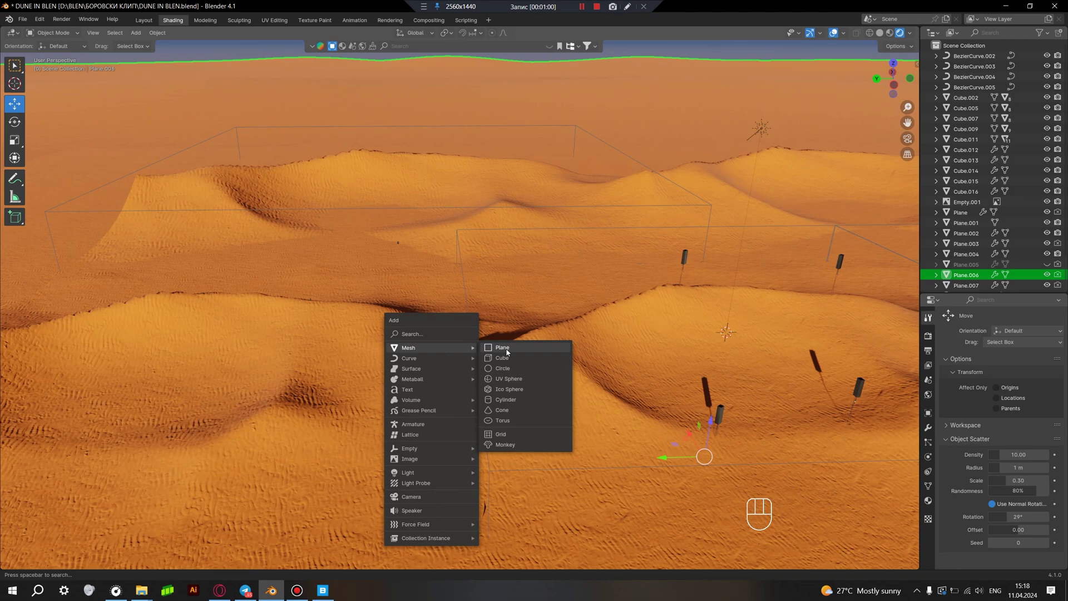
{"action": "middle_click", "coordinate": [511, 357]}
{"action": "key", "text": "s"}
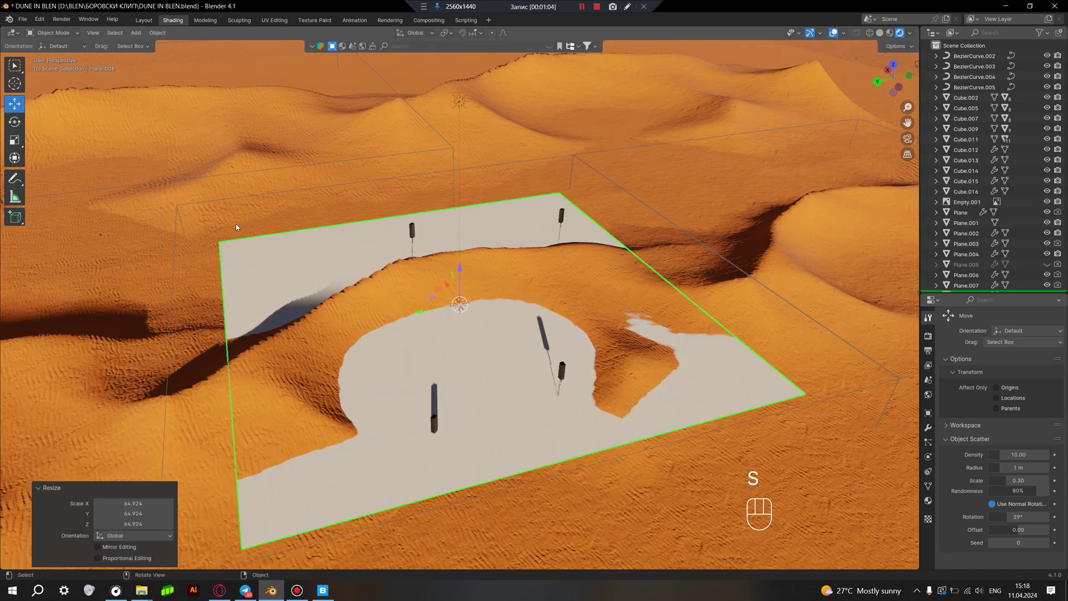
{"action": "left_click", "coordinate": [462, 276]}
{"action": "middle_click", "coordinate": [502, 263]}
{"action": "middle_click", "coordinate": [488, 302]}
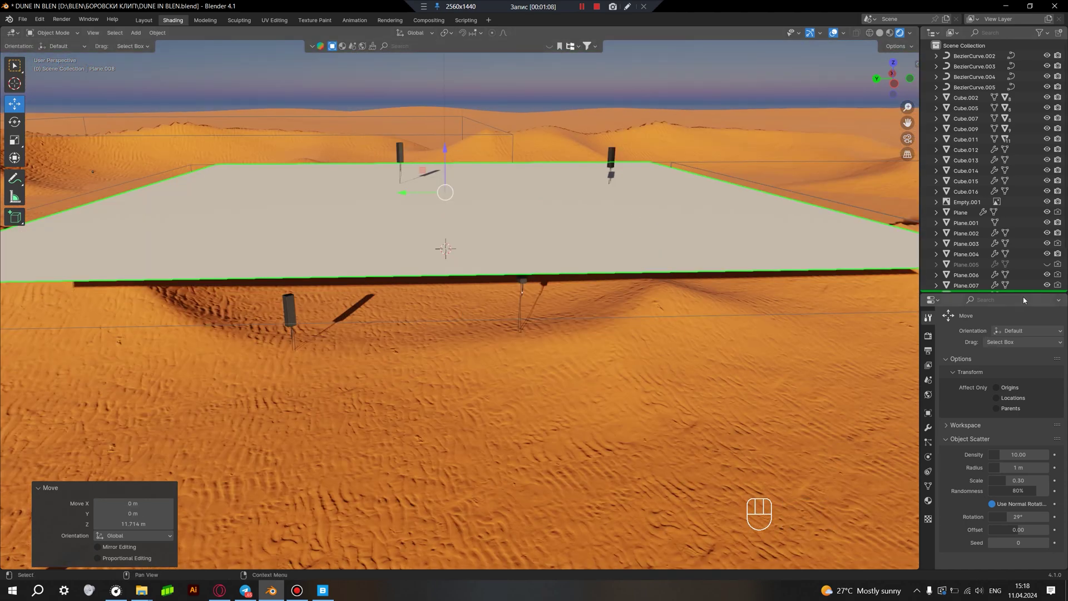
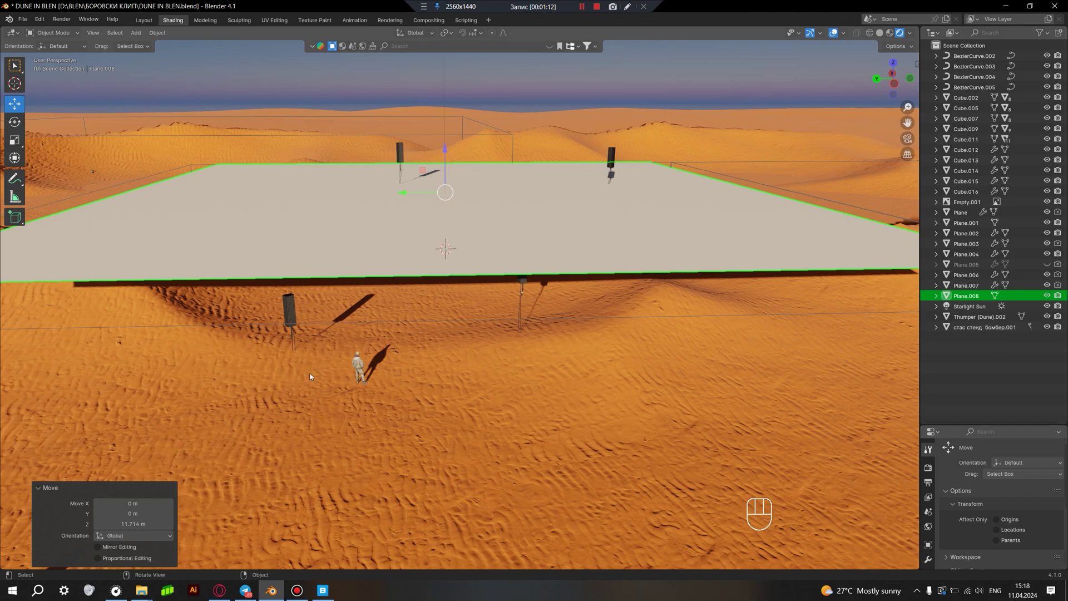
Step: Select the standing figure and orbit around it to look under the new plane
{"action": "left_click", "coordinate": [356, 369]}
{"action": "left_click_drag", "start_coordinate": [413, 425], "coordinate": [364, 411]}
{"action": "left_click_drag", "start_coordinate": [384, 405], "coordinate": [407, 404]}
{"action": "middle_click", "coordinate": [417, 417]}
{"action": "middle_click", "coordinate": [422, 424]}
{"action": "middle_click", "coordinate": [464, 404]}
{"action": "left_click_drag", "start_coordinate": [476, 359], "coordinate": [502, 345]}
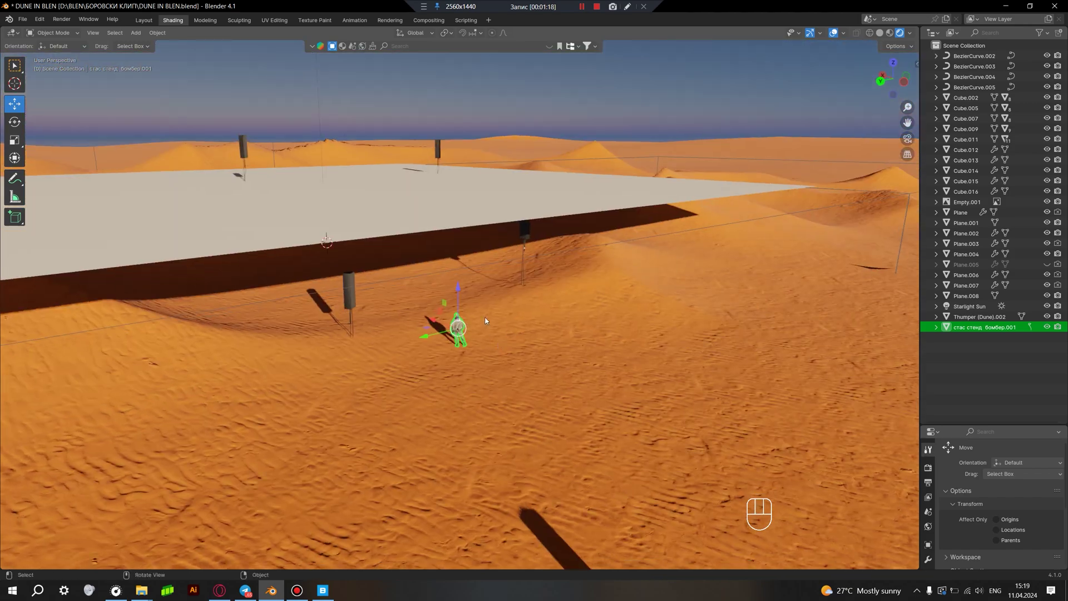
{"action": "middle_click", "coordinate": [525, 350]}
{"action": "left_click_drag", "start_coordinate": [617, 412], "coordinate": [580, 410]}
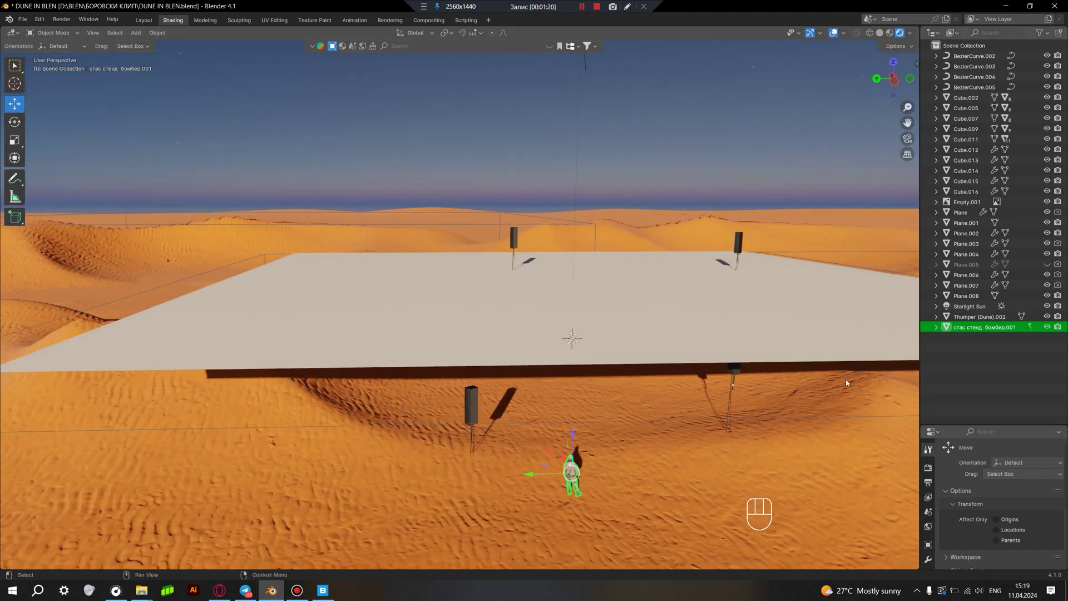
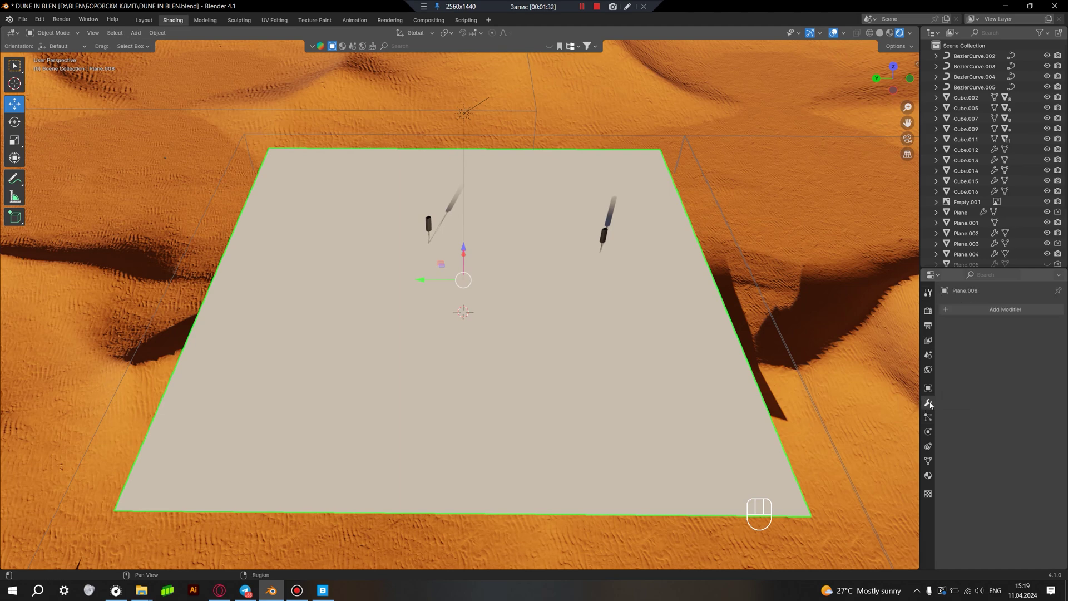
Step: Add a Displace modifier from the Deform group to the new plane
{"action": "middle_click", "coordinate": [706, 420]}
{"action": "left_click_drag", "start_coordinate": [705, 415], "coordinate": [648, 393]}
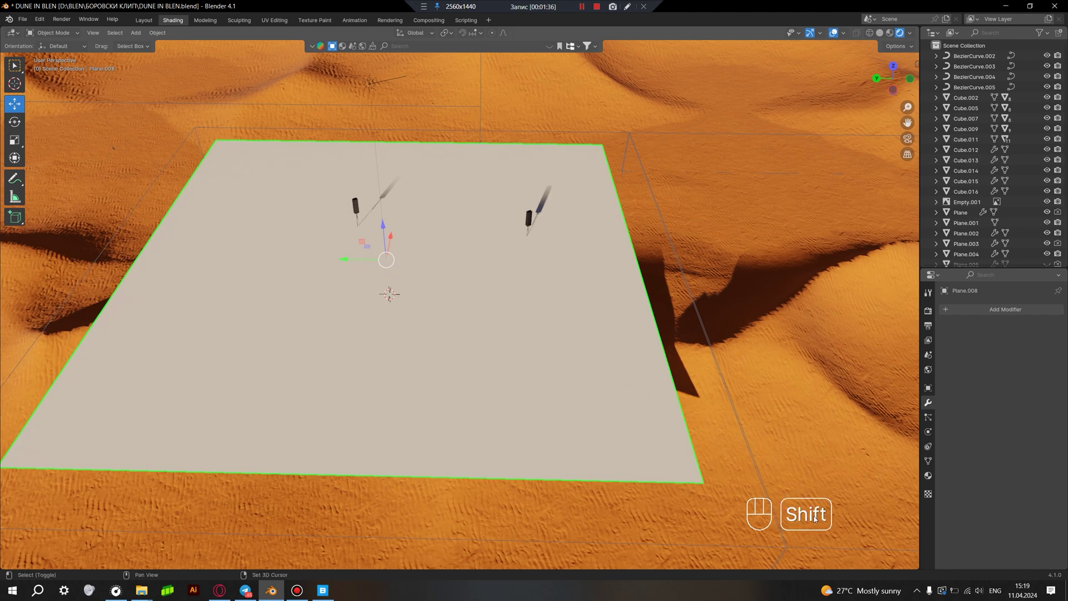
{"action": "left_click_drag", "start_coordinate": [989, 310], "coordinate": [856, 346]}
{"action": "left_click_drag", "start_coordinate": [599, 354], "coordinate": [640, 378]}
{"action": "middle_click", "coordinate": [620, 367]}
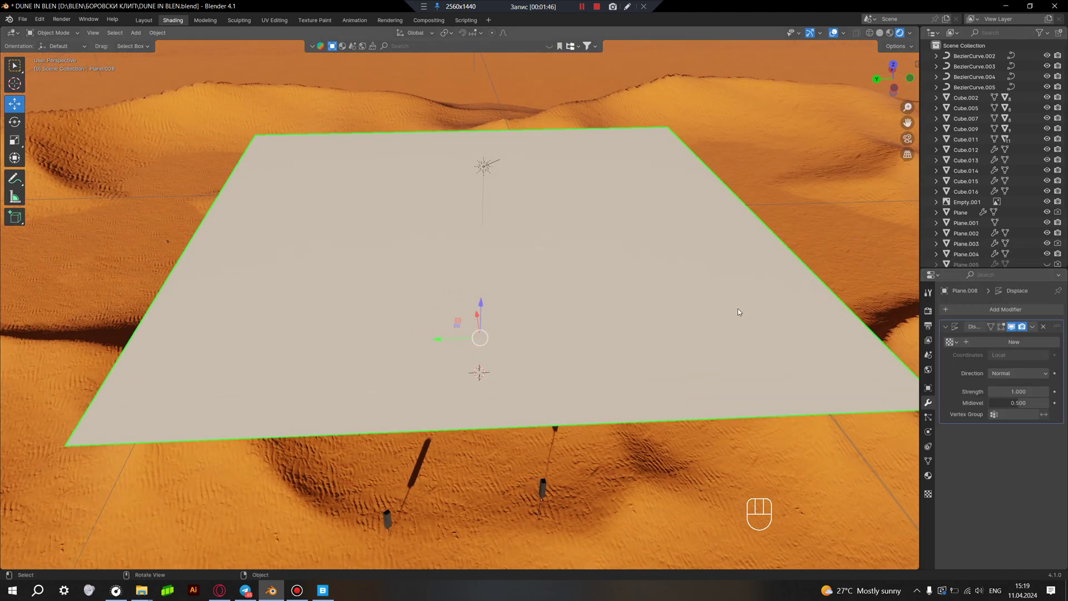
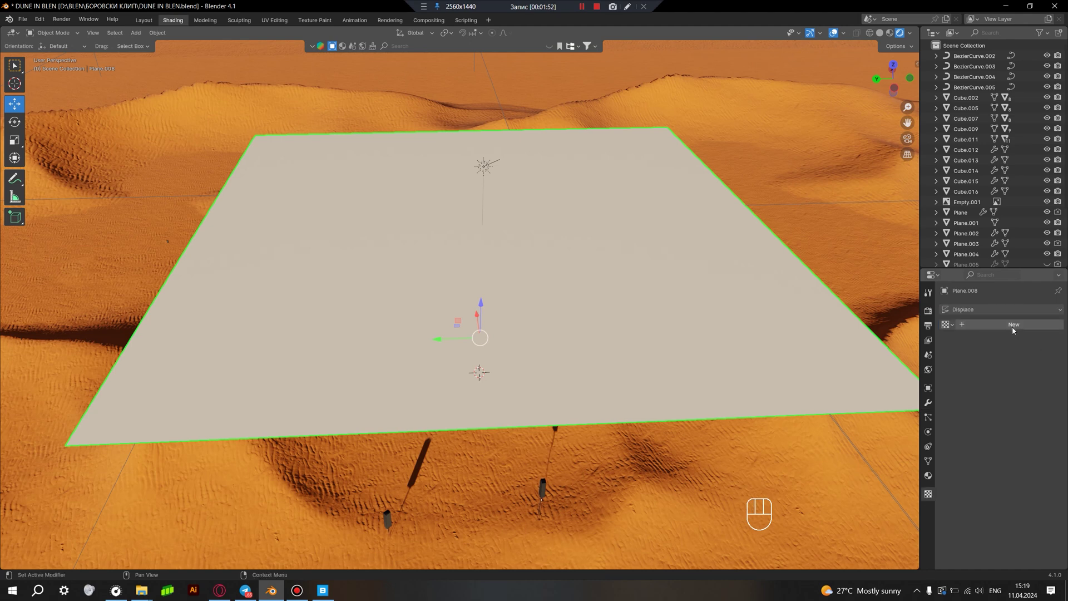
Step: Create a new image texture for the Displace modifier
{"action": "left_click", "coordinate": [1013, 328]}
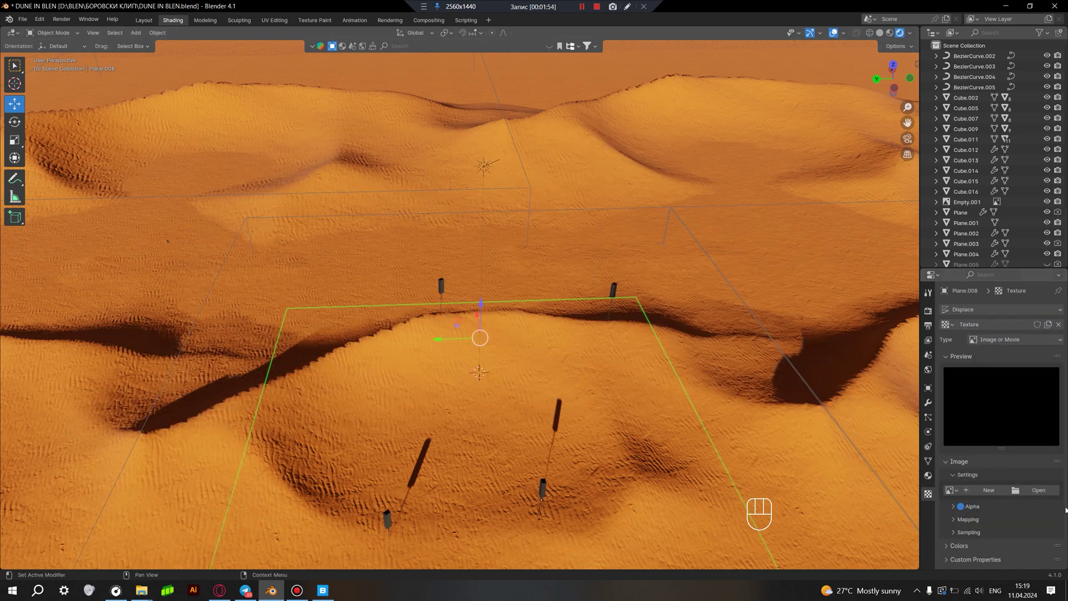
{"action": "middle_click", "coordinate": [594, 424]}
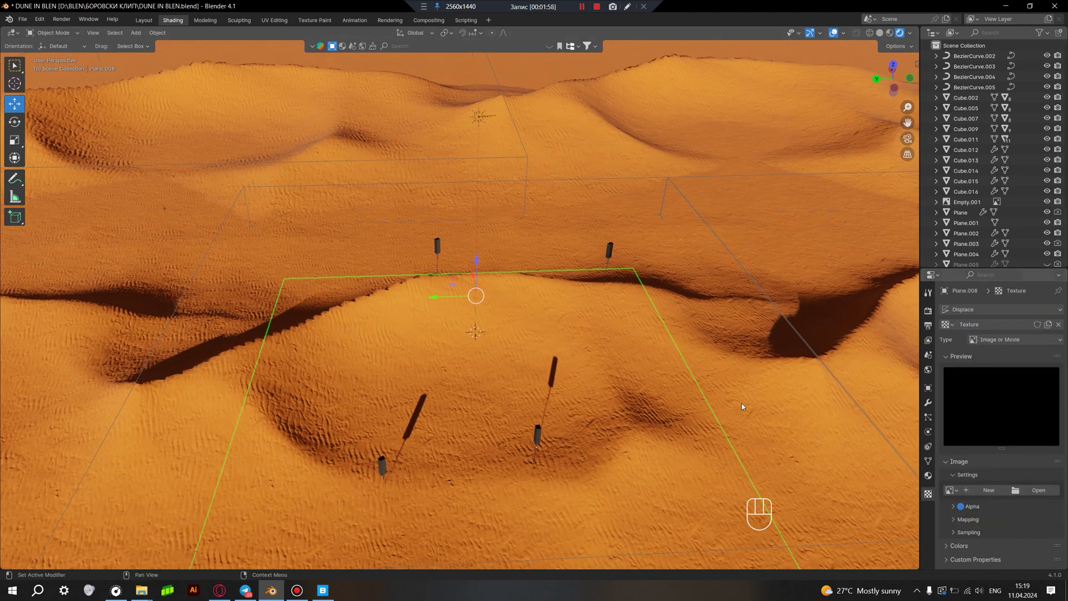
{"action": "middle_click", "coordinate": [522, 372]}
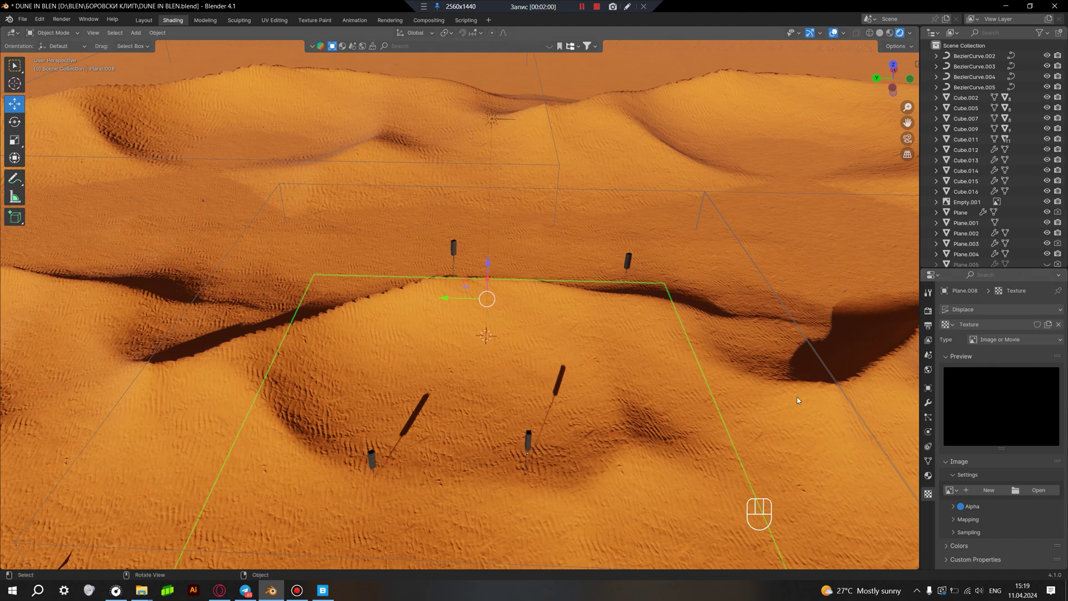
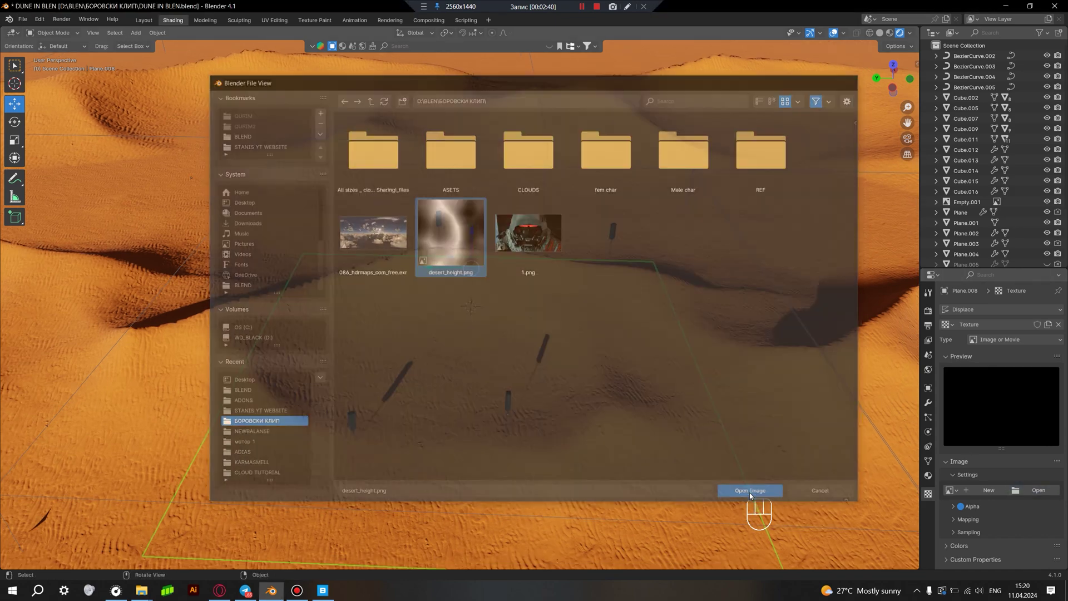
Step: Load desert_height.png into the texture and raise the plane higher above the dunes
{"action": "middle_click", "coordinate": [487, 358]}
{"action": "left_click_drag", "start_coordinate": [477, 324], "coordinate": [492, 293]}
{"action": "left_click", "coordinate": [463, 165]}
{"action": "left_click_drag", "start_coordinate": [492, 298], "coordinate": [502, 330]}
{"action": "middle_click", "coordinate": [499, 336]}
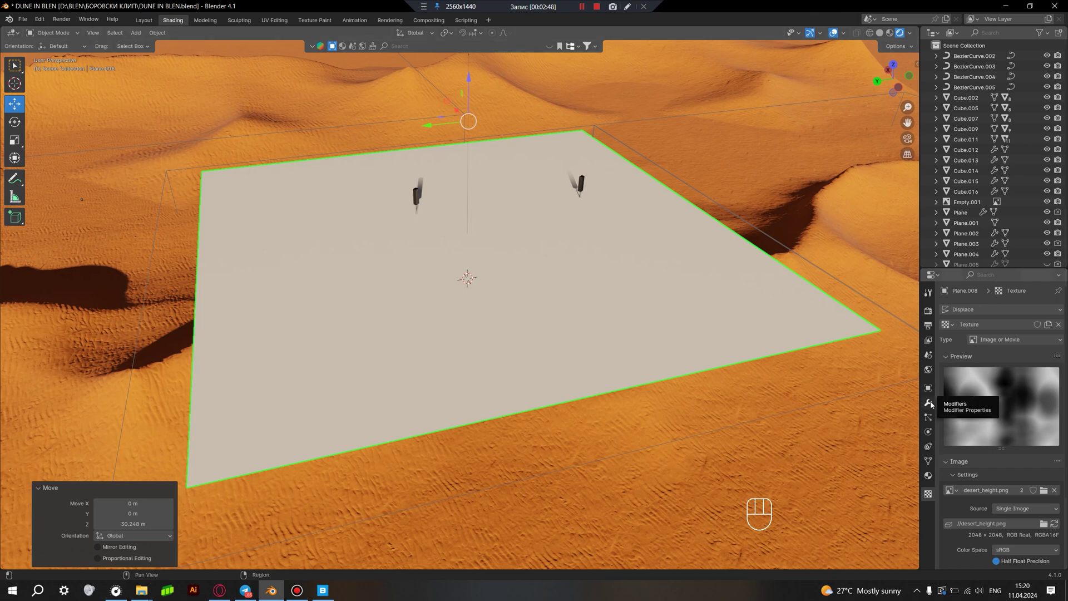
Step: Assign Texture.001 to the plane's Displace modifier in Modifier Properties
{"action": "left_click", "coordinate": [934, 404]}
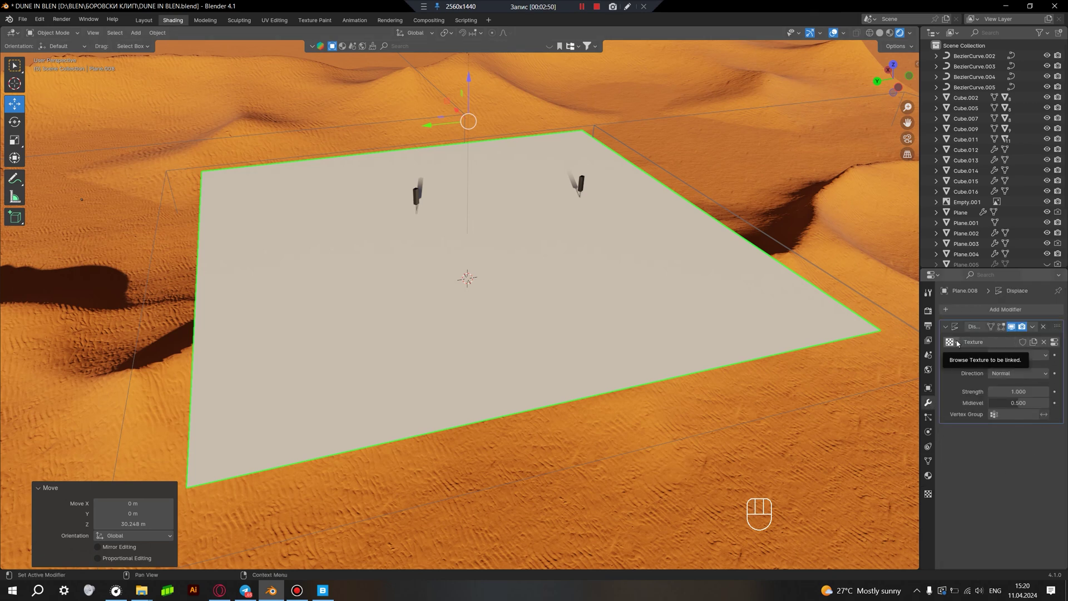
{"action": "left_click_drag", "start_coordinate": [960, 342], "coordinate": [773, 403]}
{"action": "left_click_drag", "start_coordinate": [670, 440], "coordinate": [654, 431]}
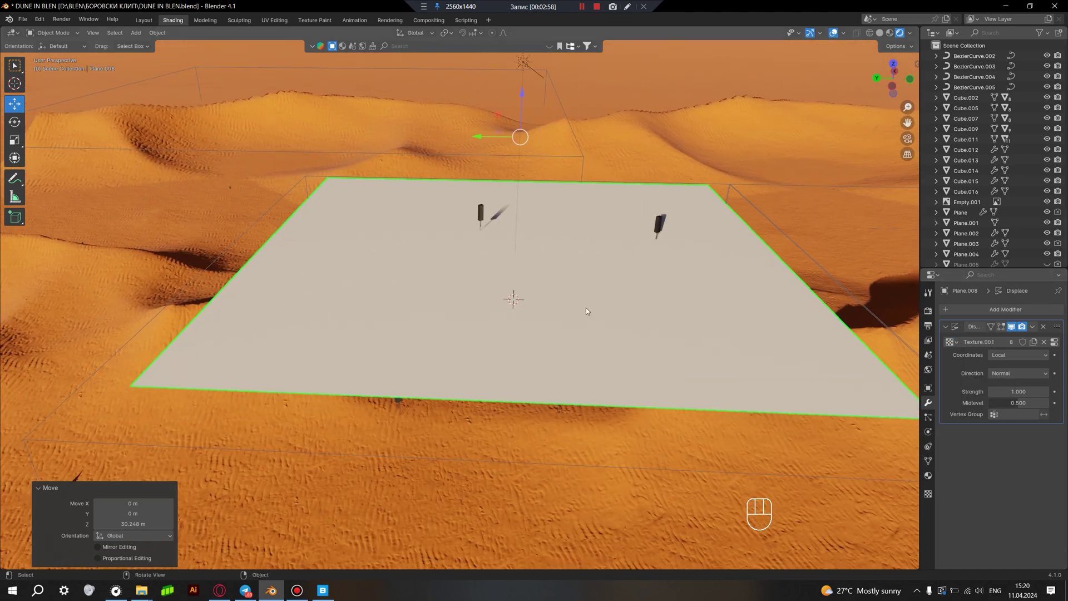
{"action": "left_click_drag", "start_coordinate": [562, 305], "coordinate": [531, 326]}
{"action": "middle_click", "coordinate": [533, 329]}
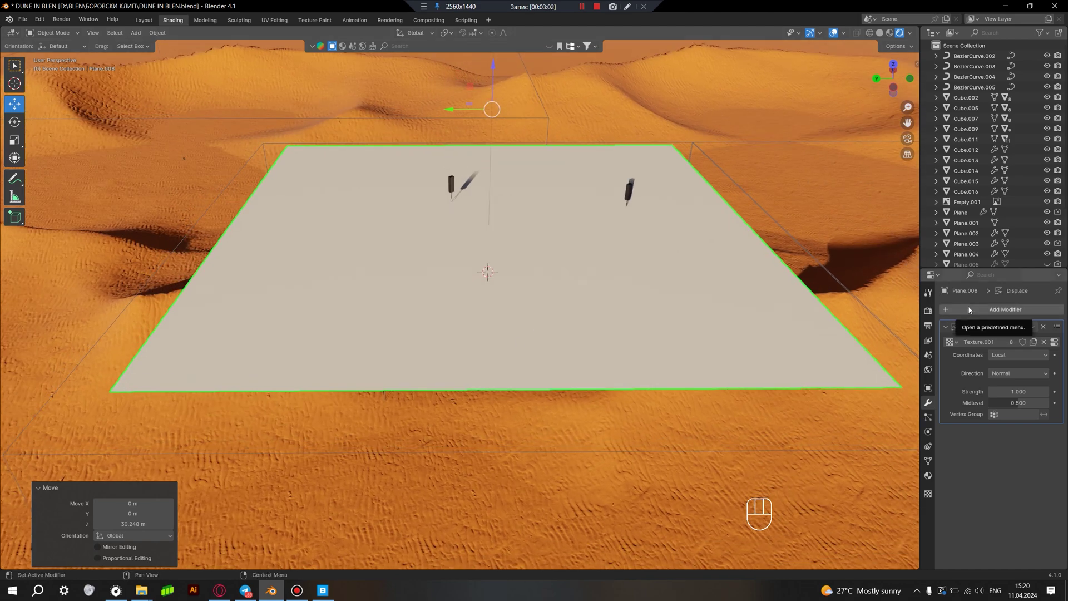
Step: Add a Multiresolution modifier and move it above Displace in the stack
{"action": "left_click_drag", "start_coordinate": [970, 309], "coordinate": [844, 383]}
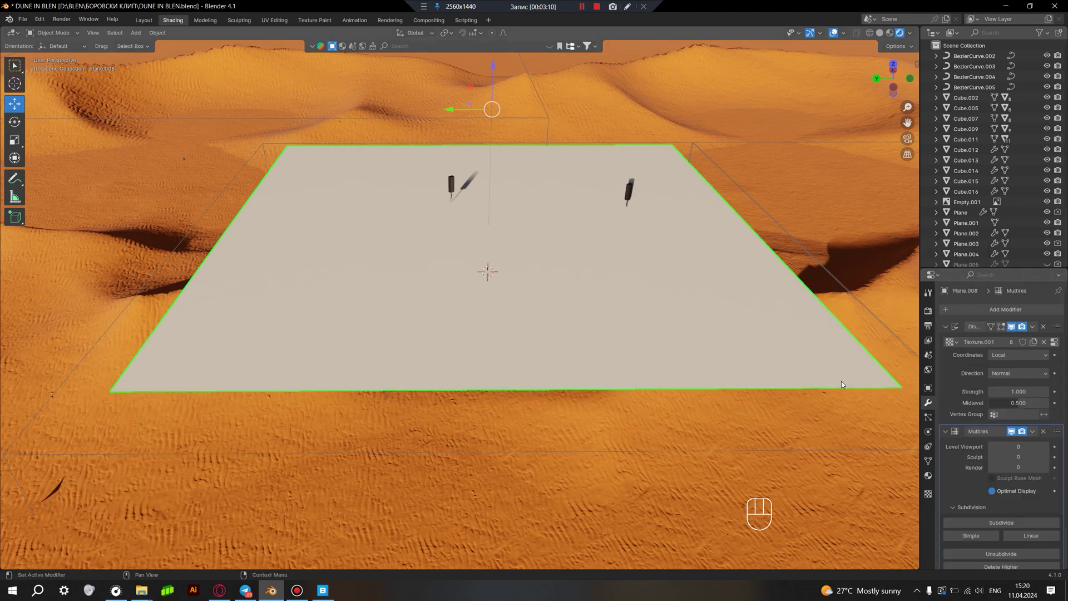
{"action": "left_click_drag", "start_coordinate": [1058, 433], "coordinate": [1050, 316]}
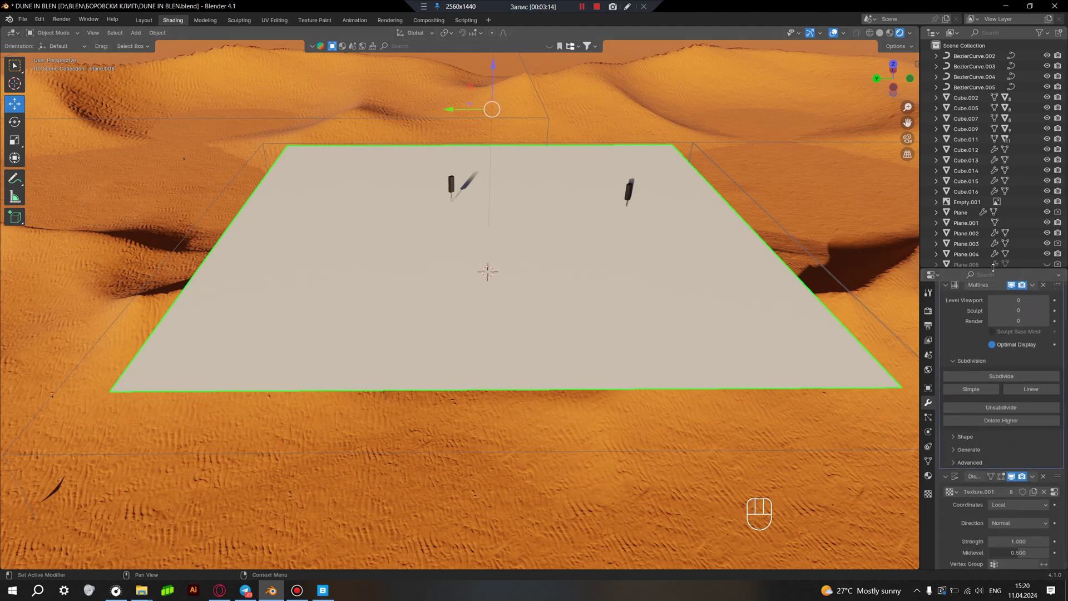
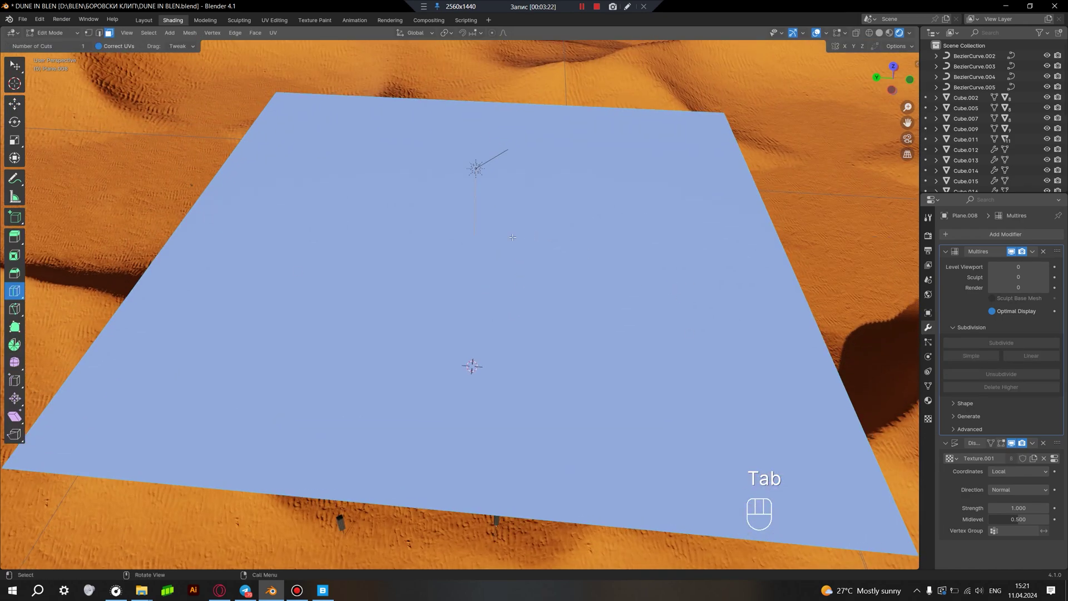
Step: Bring up the face menu on the plane's selected faces to reach Subdivide
{"action": "right_click", "coordinate": [501, 252]}
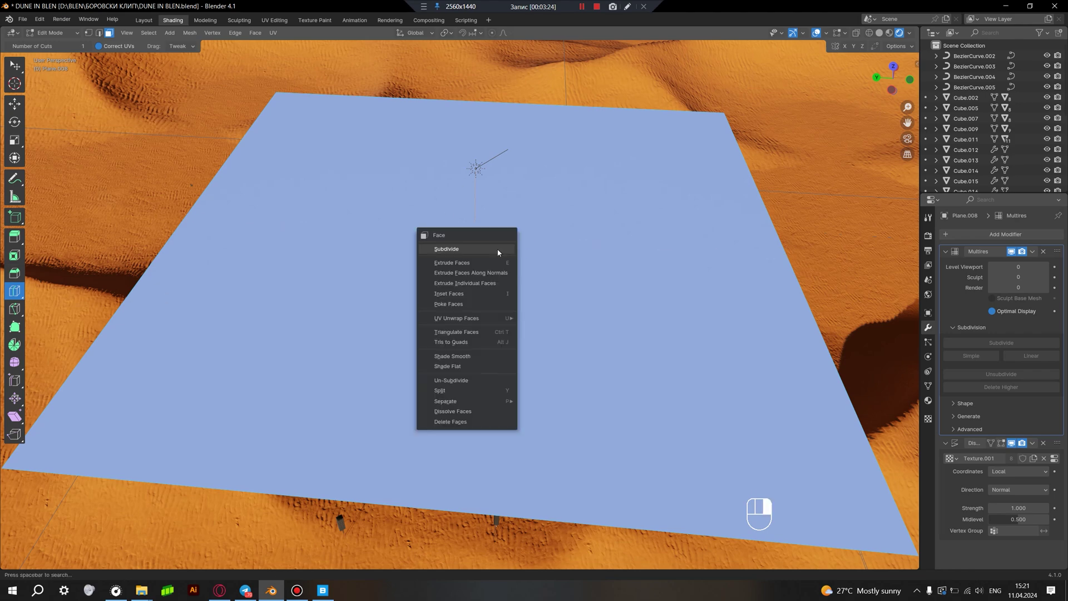
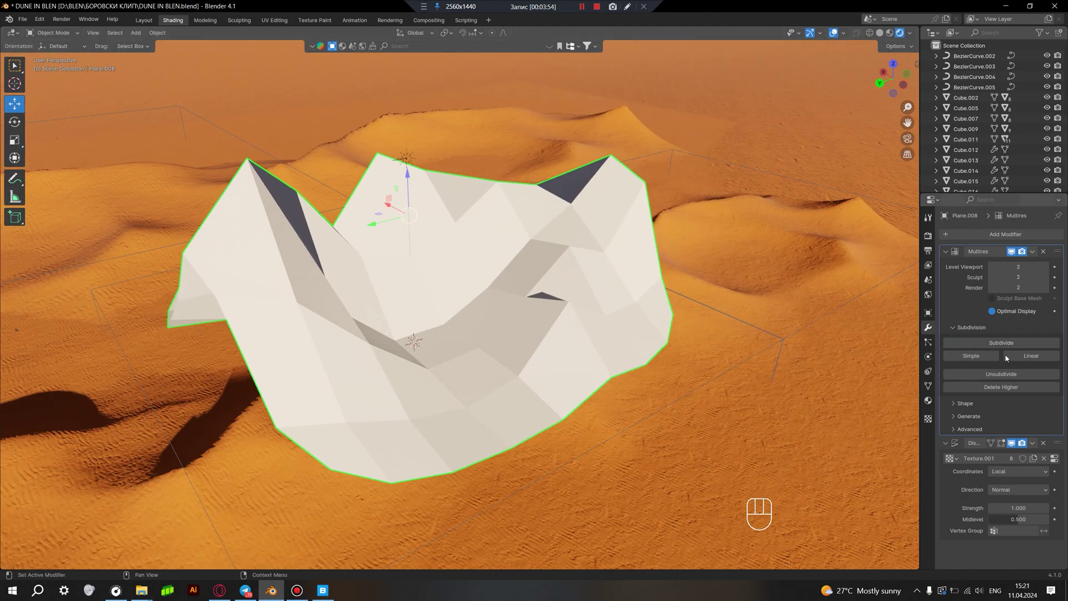
Step: Subdivide the Multires modifier up to level 7 and inspect the smooth dune surface
{"action": "left_click", "coordinate": [1004, 345]}
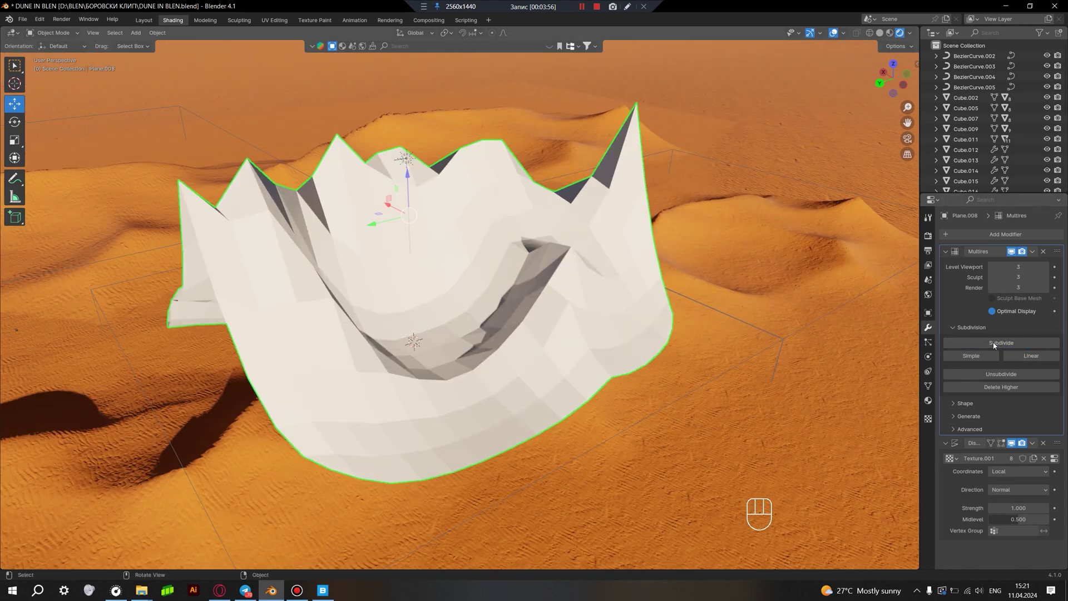
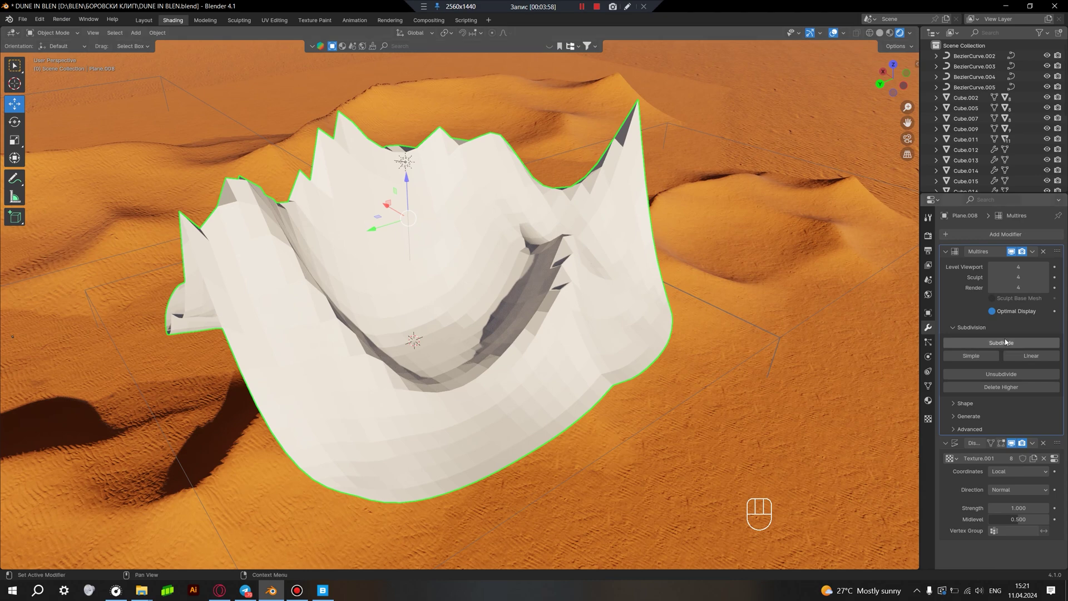
{"action": "left_click", "coordinate": [1009, 342]}
{"action": "left_click", "coordinate": [1010, 343]}
{"action": "left_click", "coordinate": [1011, 343]}
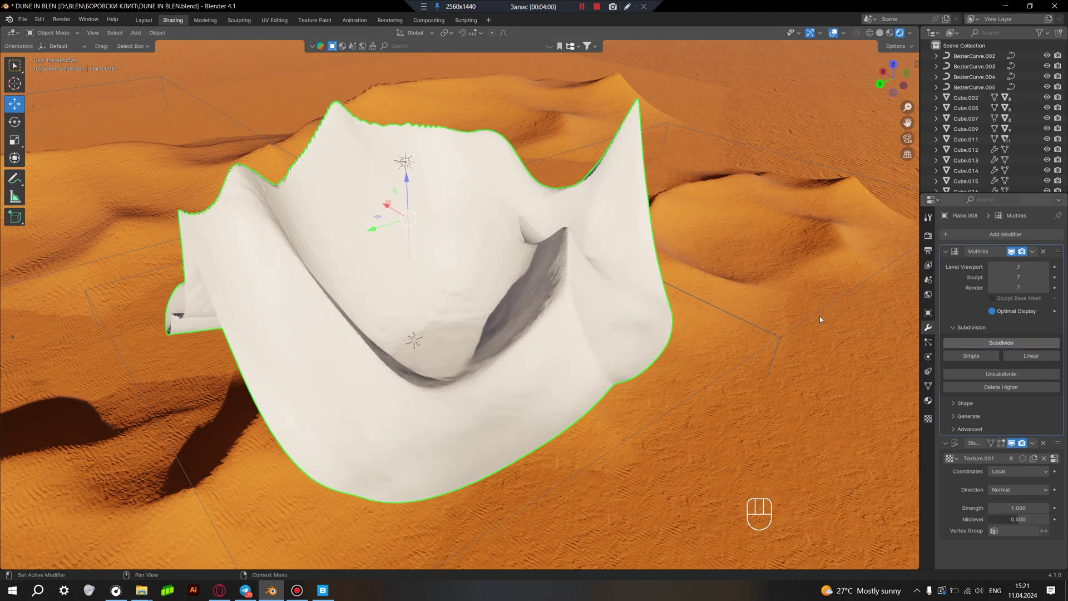
{"action": "middle_click", "coordinate": [535, 258]}
{"action": "left_click_drag", "start_coordinate": [525, 262], "coordinate": [574, 285]}
{"action": "left_click_drag", "start_coordinate": [561, 285], "coordinate": [541, 266]}
{"action": "middle_click", "coordinate": [543, 299]}
{"action": "middle_click", "coordinate": [583, 312]}
{"action": "middle_click", "coordinate": [579, 311]}
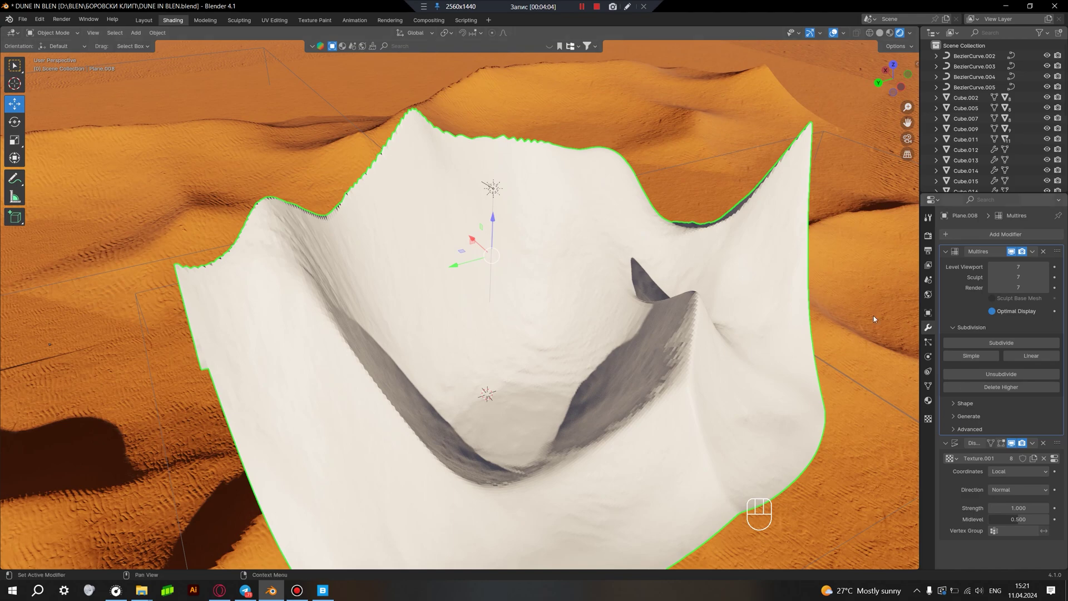
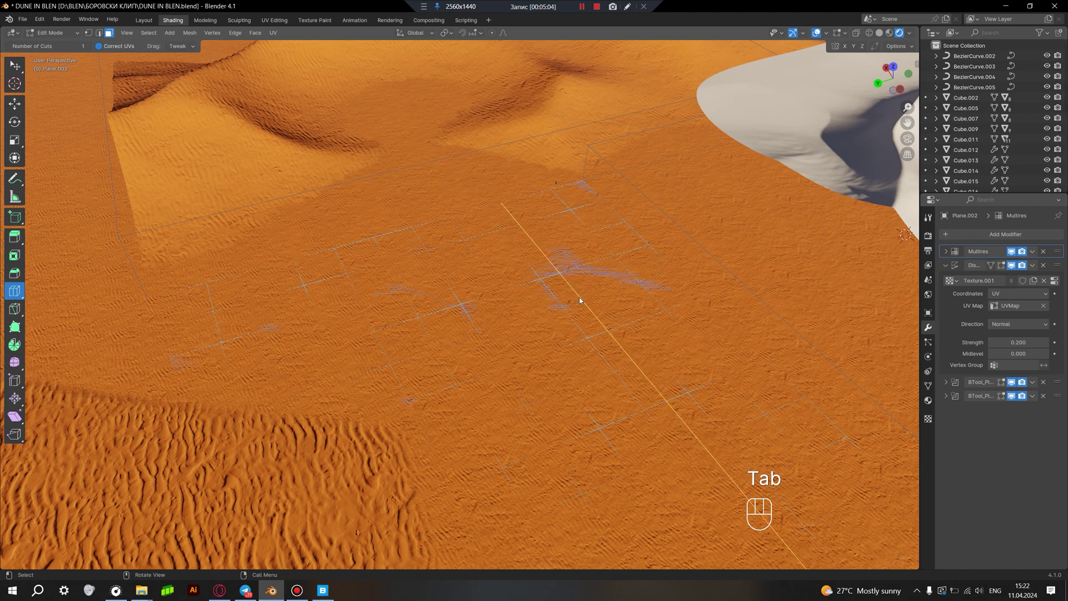
Step: Leave Edit Mode and view the displaced dune from the ground and its crest
{"action": "key", "text": "Tab"}
{"action": "middle_click", "coordinate": [538, 315]}
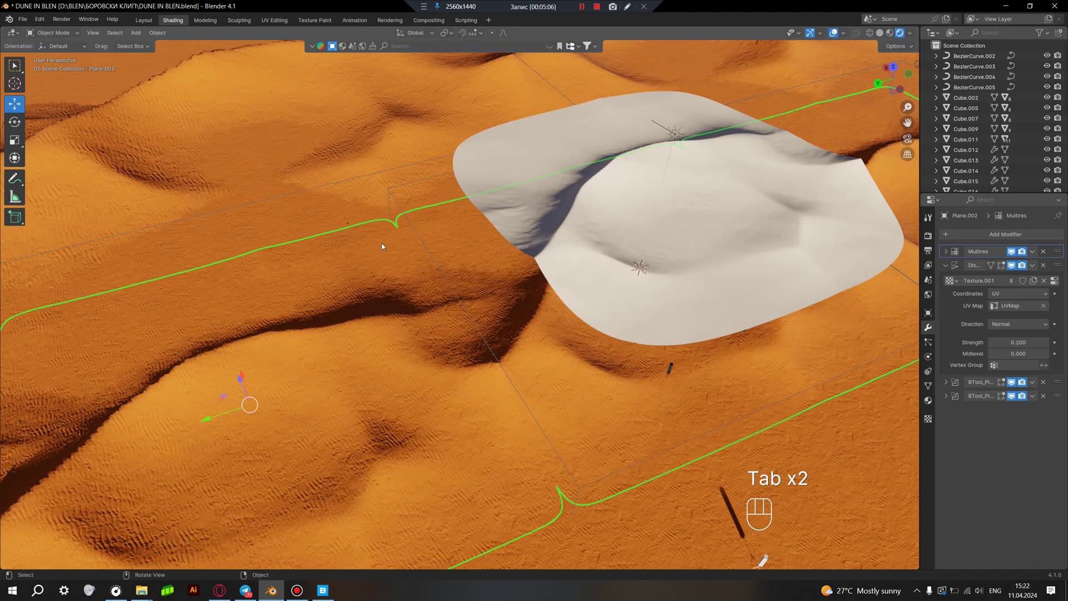
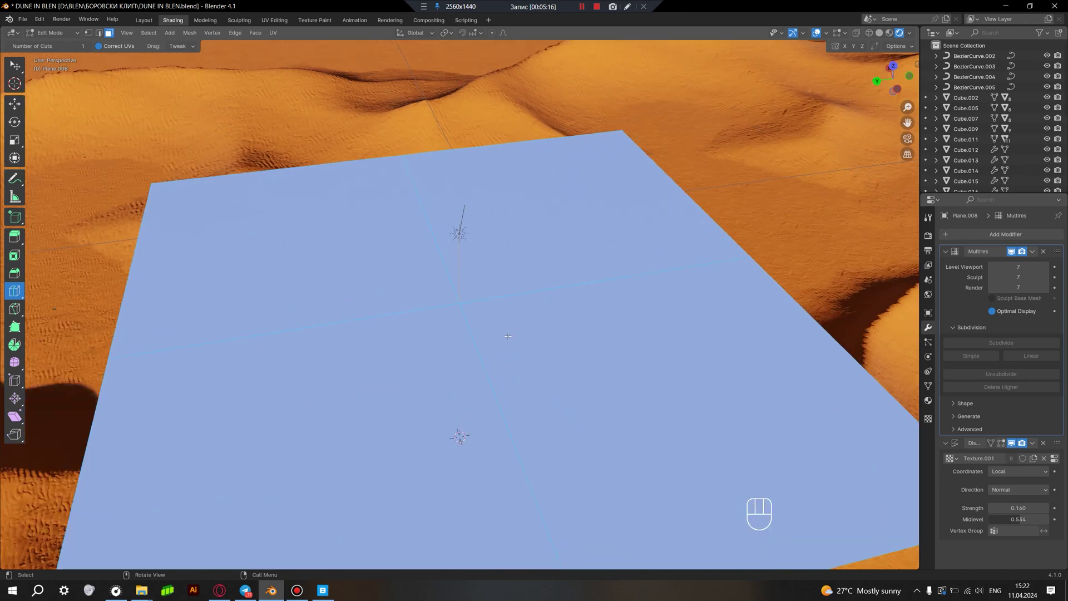
{"action": "key", "text": "Tab"}
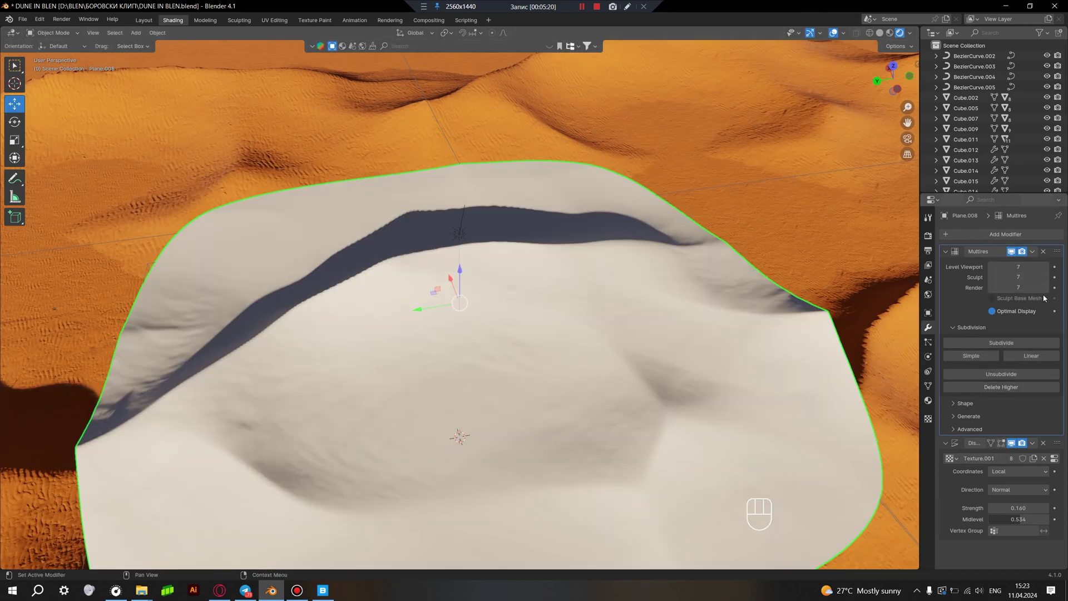
{"action": "middle_click", "coordinate": [616, 305]}
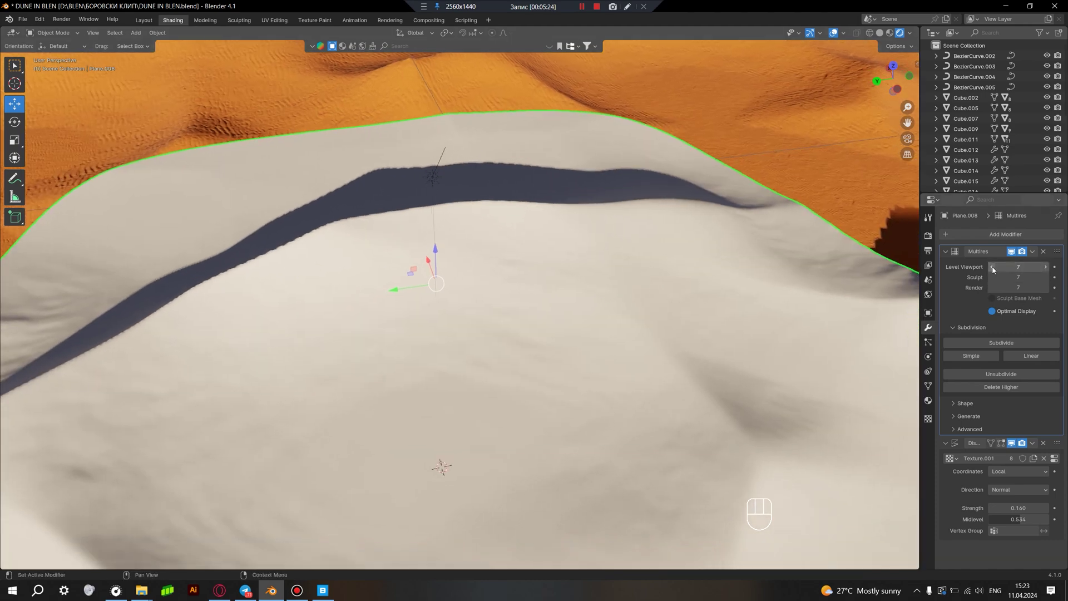
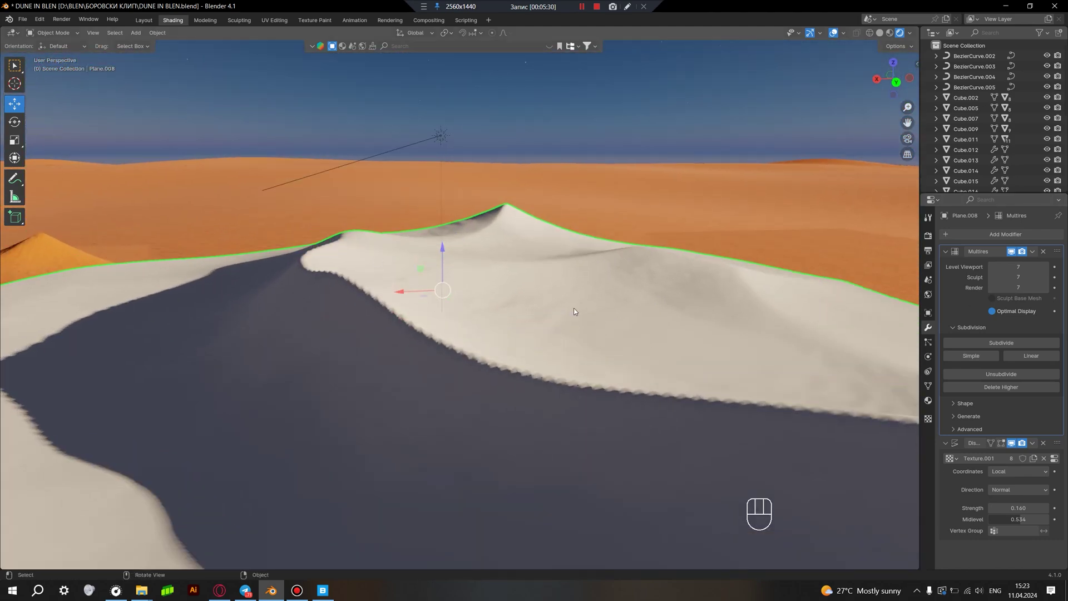
{"action": "left_click_drag", "start_coordinate": [609, 421], "coordinate": [594, 424]}
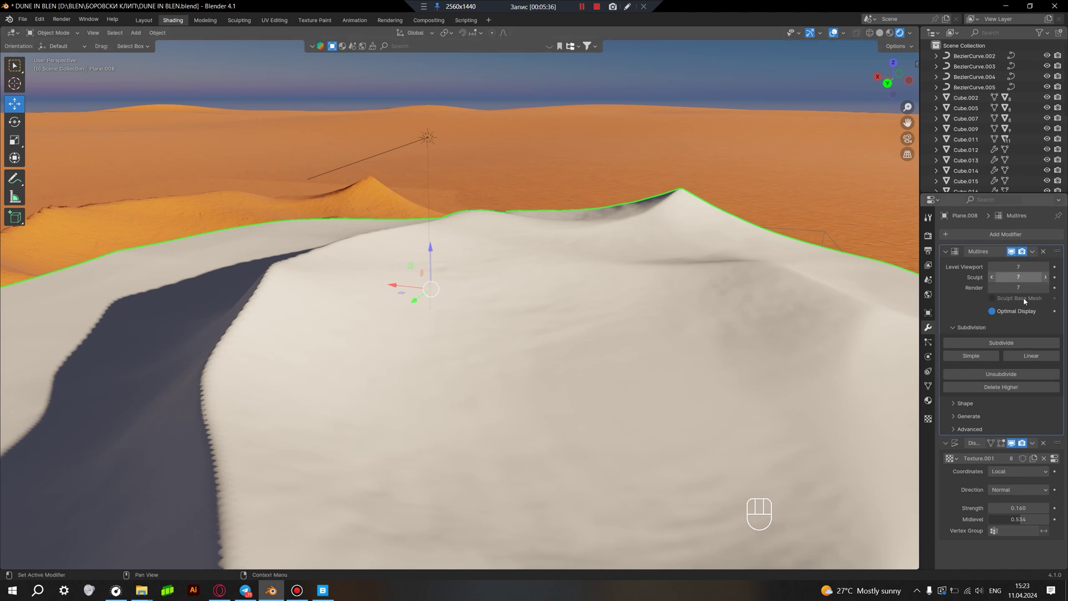
{"action": "left_click_drag", "start_coordinate": [649, 373], "coordinate": [582, 385]}
{"action": "left_click_drag", "start_coordinate": [619, 343], "coordinate": [668, 321]}
{"action": "middle_click", "coordinate": [594, 337]}
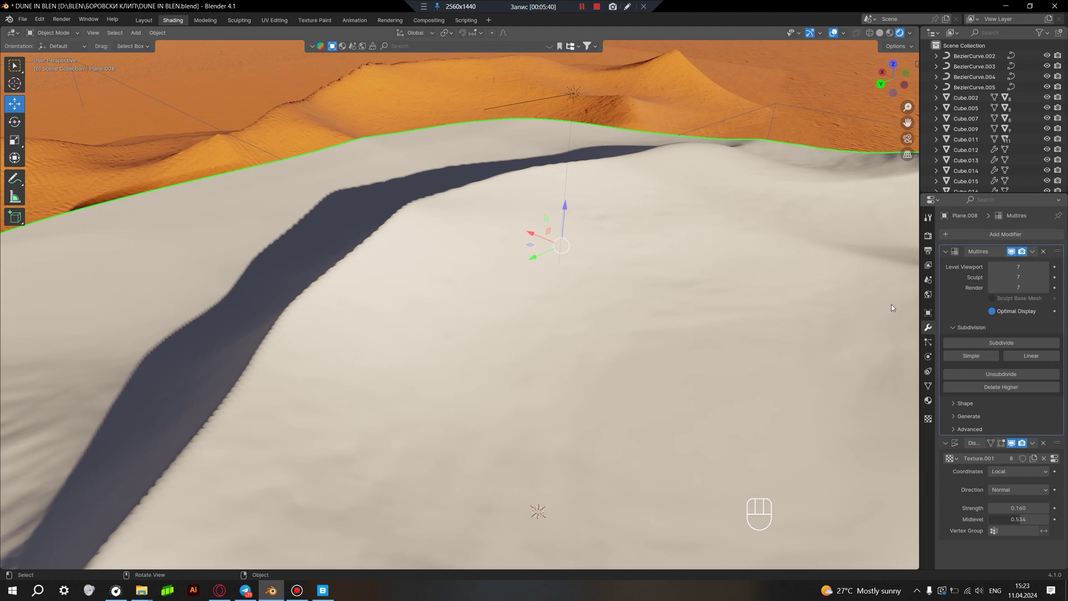
Step: Inspect the dune from above and its edge against the sand, then reframe the whole dune
{"action": "left_click_drag", "start_coordinate": [684, 307], "coordinate": [663, 317]}
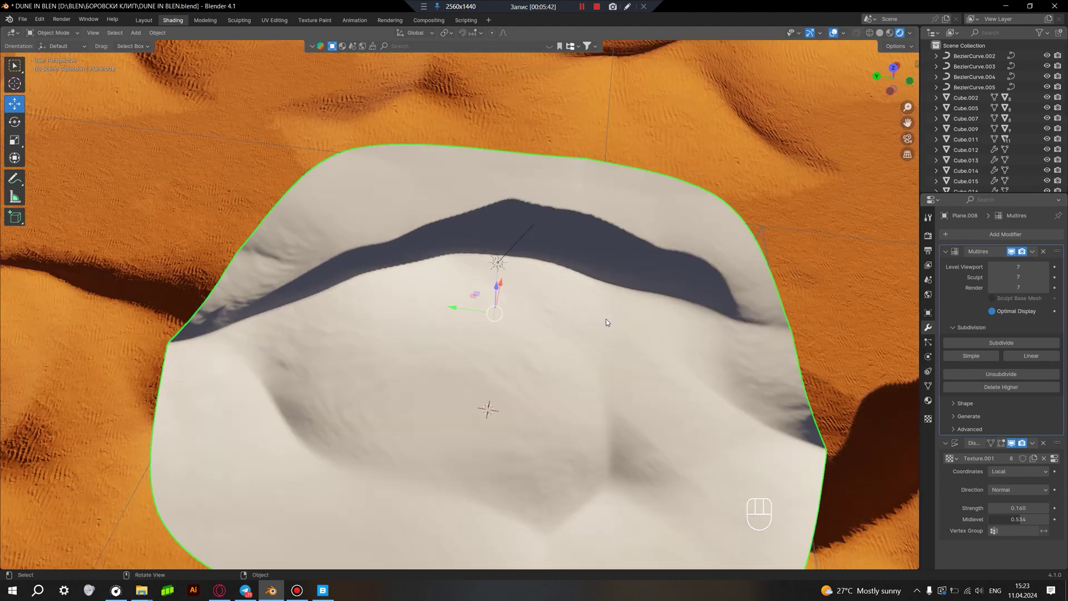
{"action": "left_click_drag", "start_coordinate": [461, 270], "coordinate": [491, 198]}
{"action": "middle_click", "coordinate": [398, 244]}
{"action": "middle_click", "coordinate": [324, 366]}
{"action": "left_click_drag", "start_coordinate": [339, 350], "coordinate": [357, 307]}
{"action": "middle_click", "coordinate": [401, 382]}
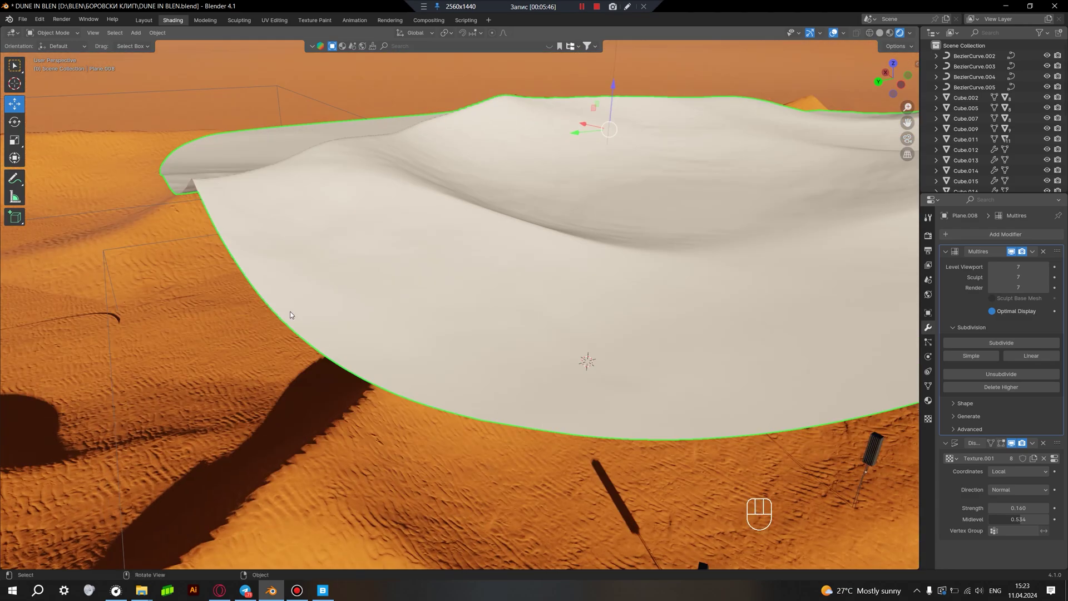
{"action": "left_click_drag", "start_coordinate": [559, 306], "coordinate": [548, 314]}
{"action": "left_click_drag", "start_coordinate": [557, 318], "coordinate": [412, 317]}
Step: Duplicate the dune plane with Shift+D, place the copy against the original, and reselect the original
{"action": "key", "text": "shift+d"}
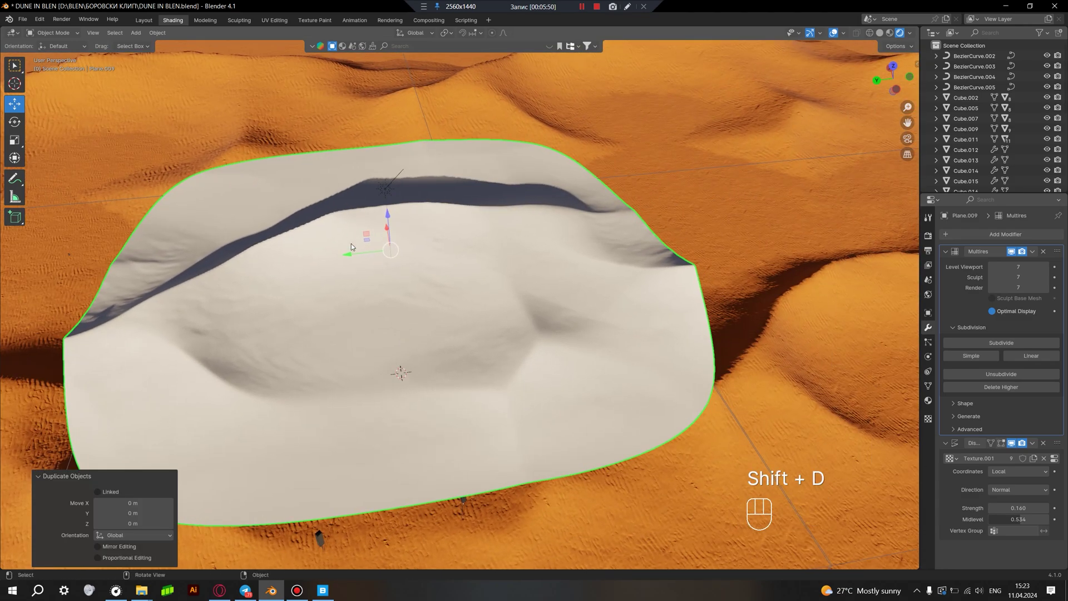
{"action": "left_click_drag", "start_coordinate": [361, 258], "coordinate": [809, 270]}
{"action": "left_click_drag", "start_coordinate": [656, 293], "coordinate": [542, 305]}
{"action": "left_click_drag", "start_coordinate": [541, 311], "coordinate": [551, 302]}
{"action": "left_click_drag", "start_coordinate": [543, 276], "coordinate": [587, 253]}
{"action": "left_click_drag", "start_coordinate": [668, 278], "coordinate": [627, 268]}
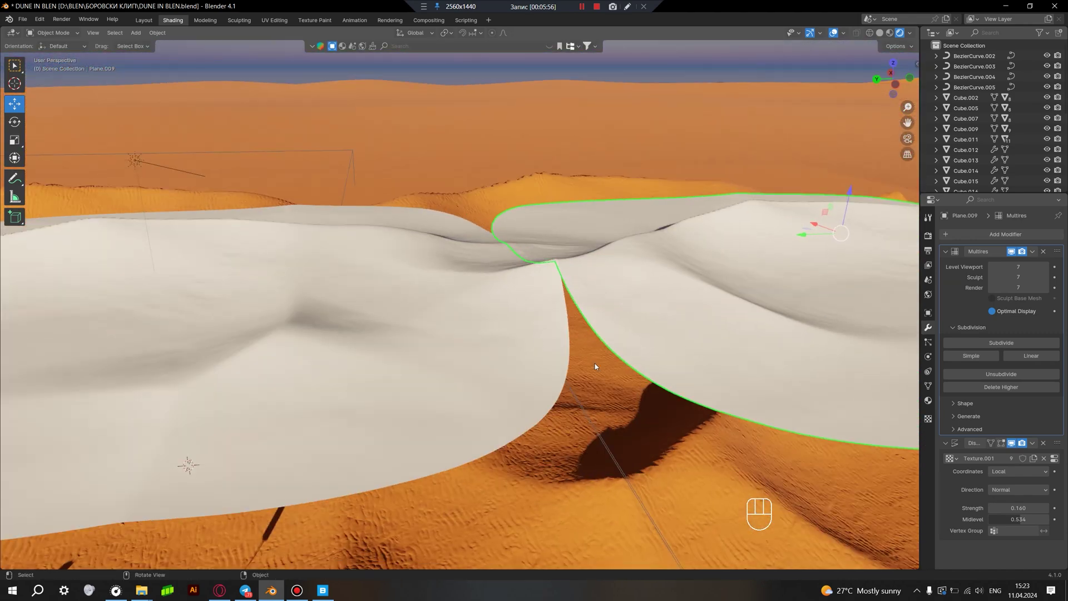
{"action": "left_click_drag", "start_coordinate": [457, 301], "coordinate": [533, 283]}
{"action": "middle_click", "coordinate": [510, 298]}
{"action": "left_click", "coordinate": [466, 261]}
Step: Enter Edit Mode on the original dune plane to reshape its mesh
{"action": "key", "text": "Tab"}
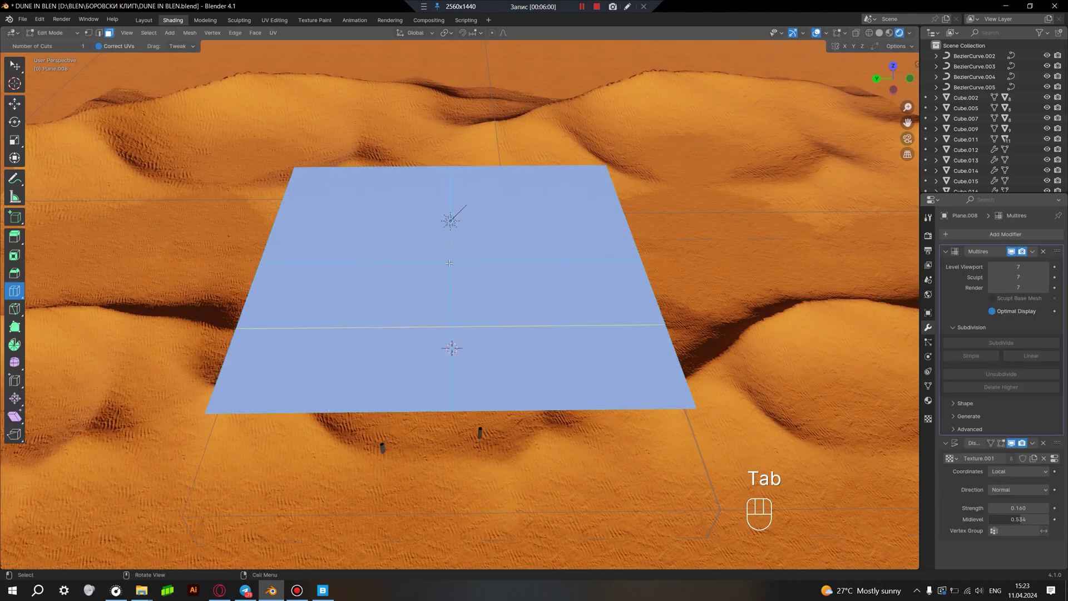
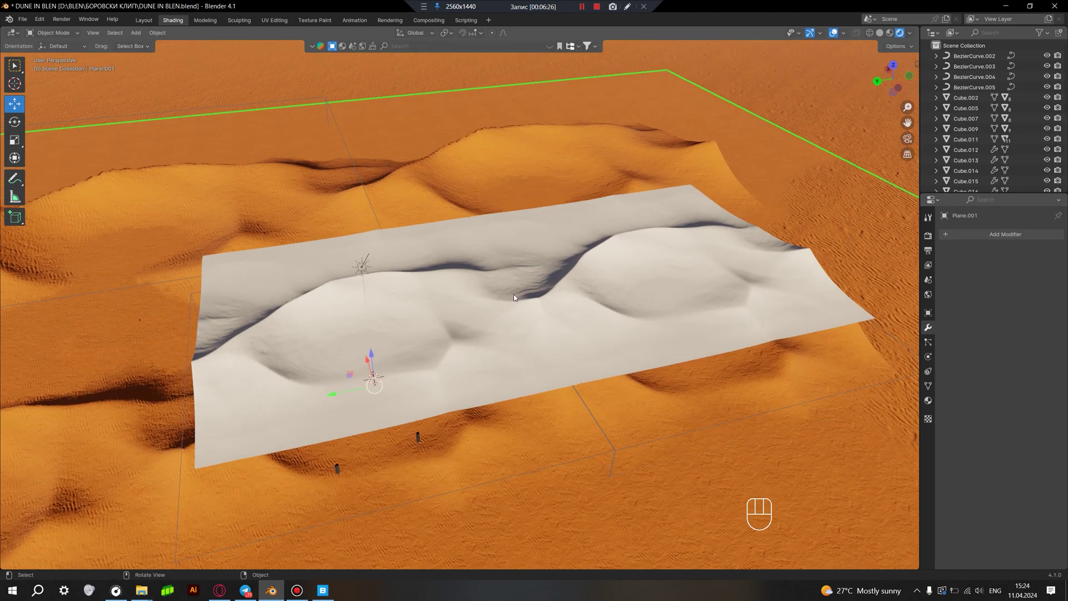
Step: Assign the rippled orange sand material to Plane.008 while orbiting around the dune strip
{"action": "middle_click", "coordinate": [599, 260]}
{"action": "middle_click", "coordinate": [553, 286]}
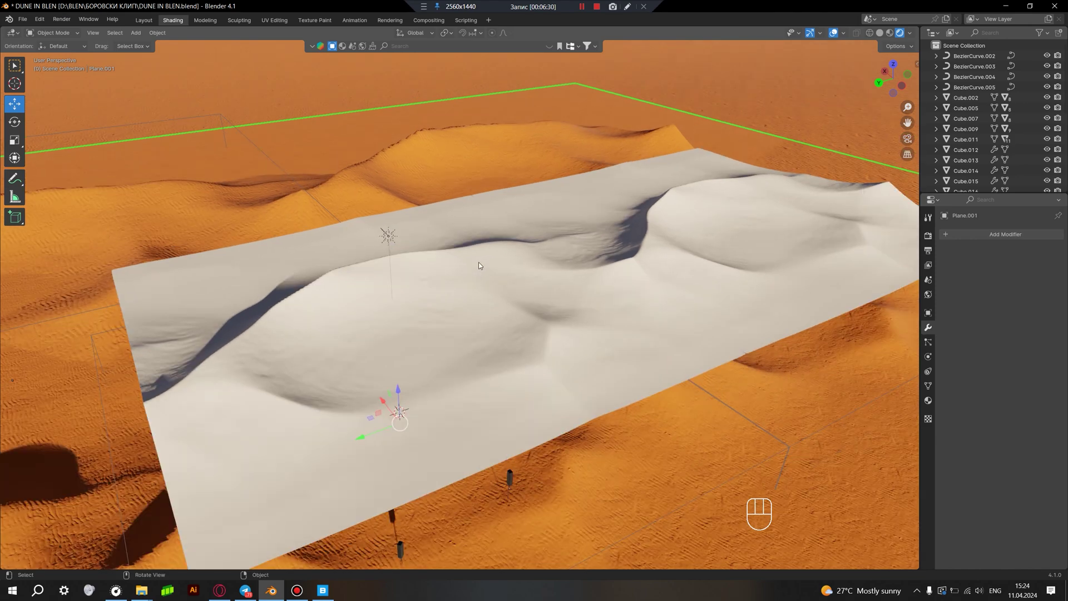
{"action": "left_click", "coordinate": [412, 330]}
{"action": "left_click_drag", "start_coordinate": [391, 307], "coordinate": [403, 272]}
{"action": "left_click_drag", "start_coordinate": [430, 285], "coordinate": [406, 290]}
{"action": "middle_click", "coordinate": [474, 237]}
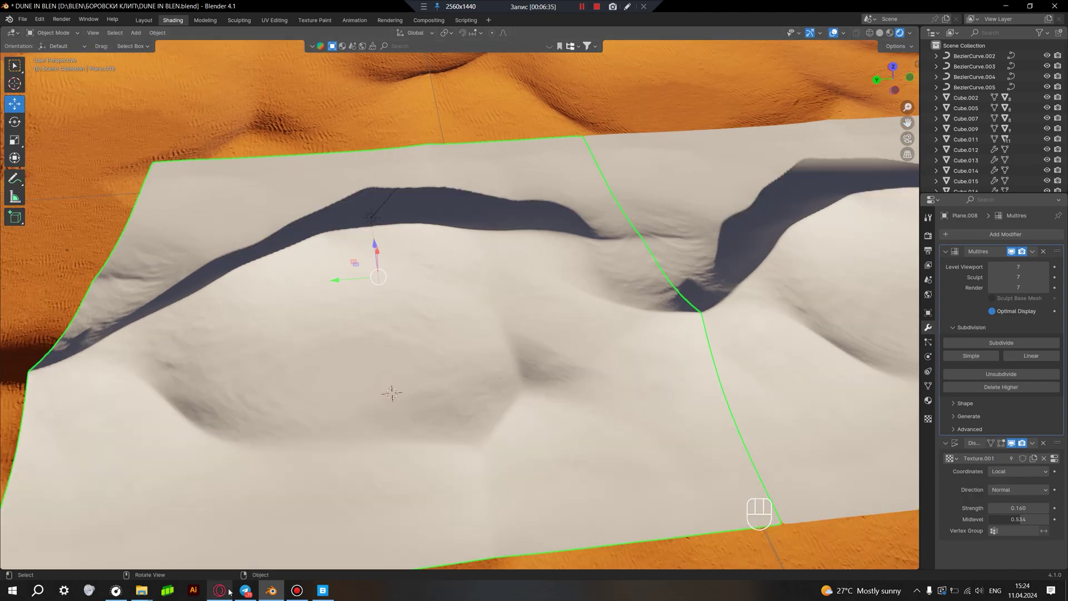
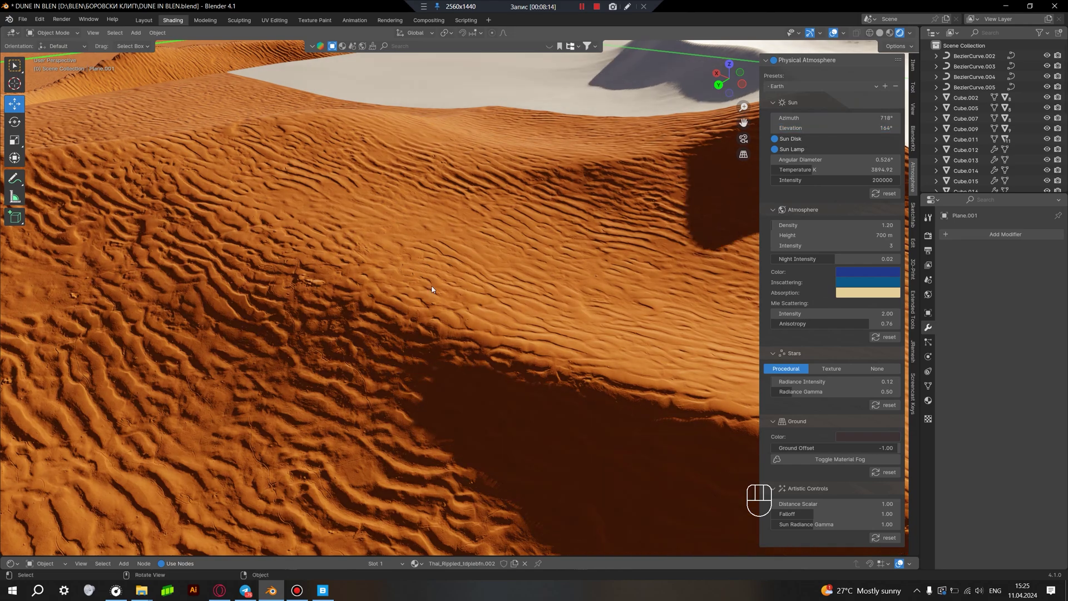
Step: Orbit and zoom around the joined dune planes to inspect the sand and sky
{"action": "middle_click", "coordinate": [527, 298]}
{"action": "middle_click", "coordinate": [540, 288]}
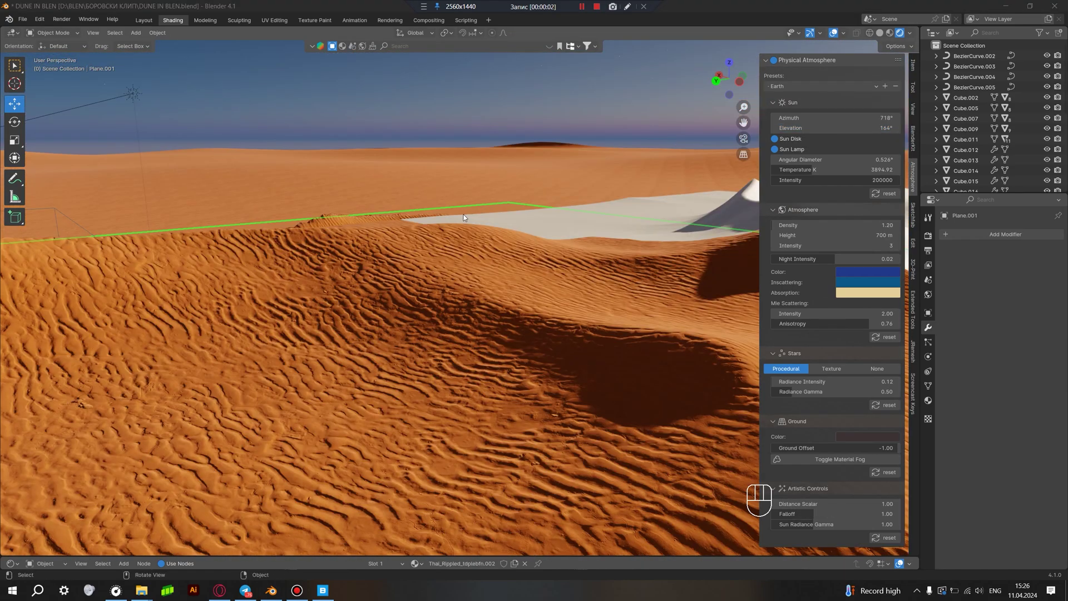
{"action": "left_click_drag", "start_coordinate": [479, 242], "coordinate": [477, 262]}
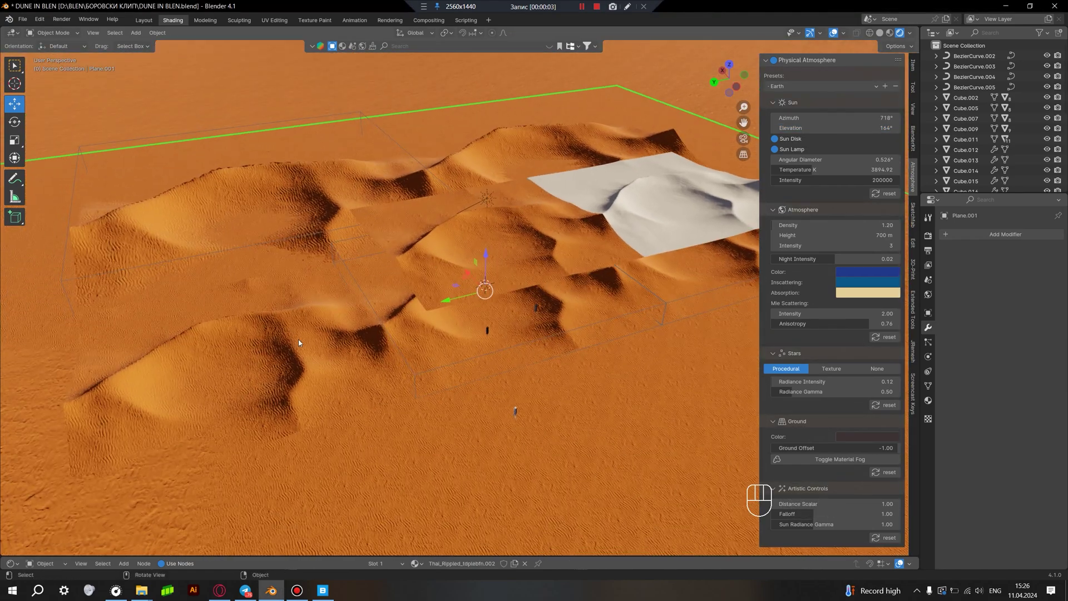
{"action": "left_click_drag", "start_coordinate": [352, 321], "coordinate": [426, 303]}
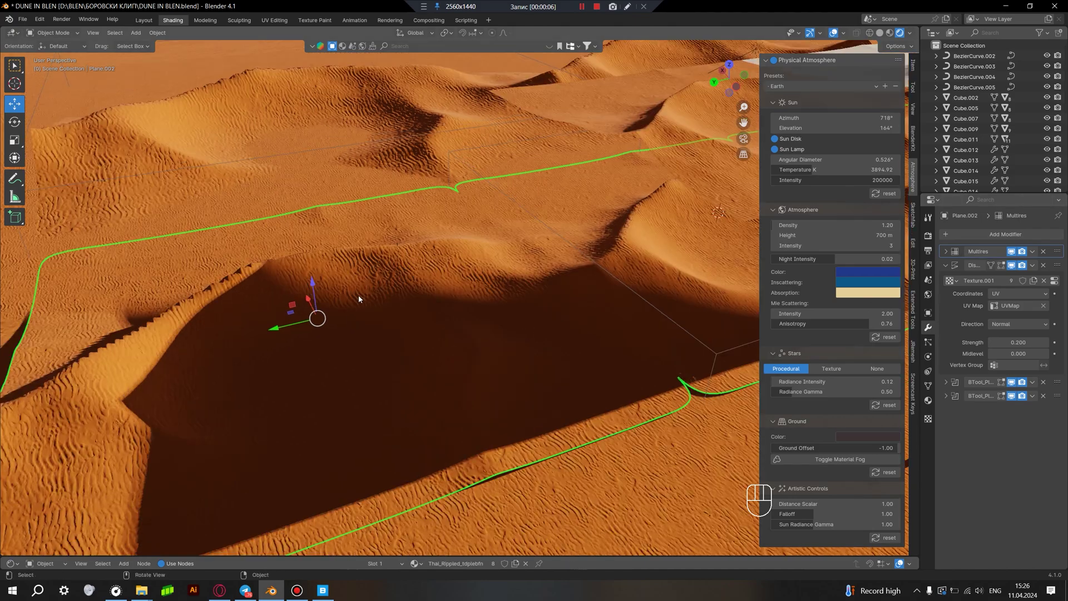
{"action": "middle_click", "coordinate": [430, 315]}
{"action": "middle_click", "coordinate": [433, 287]}
{"action": "left_click_drag", "start_coordinate": [412, 375], "coordinate": [355, 405]}
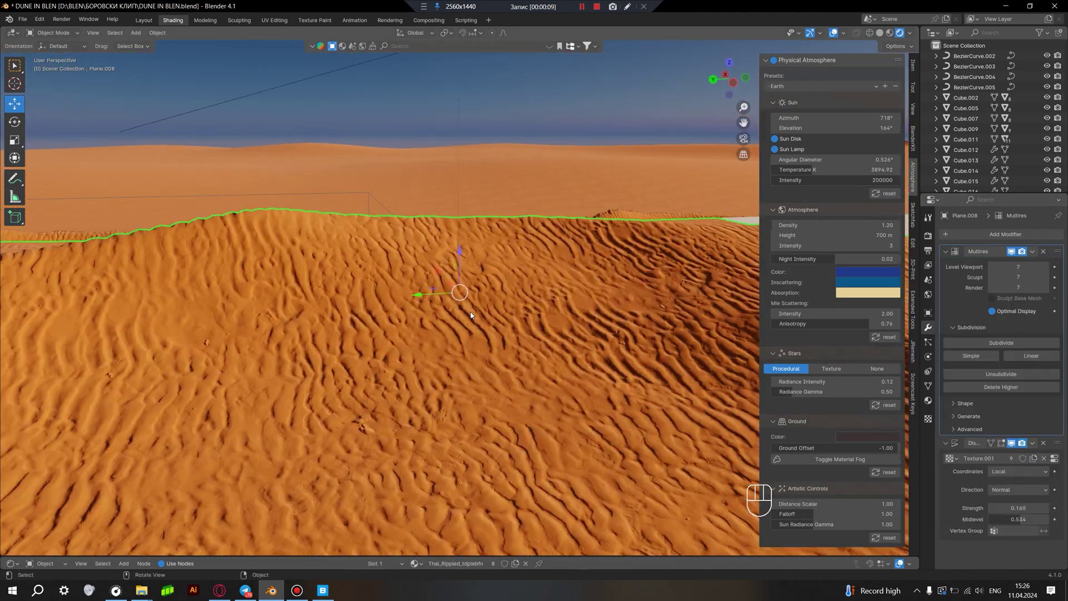
Step: Hide the N sidebar and enlarge the Outliner so every scene object is listed
{"action": "left_click_drag", "start_coordinate": [493, 313], "coordinate": [542, 312]}
{"action": "left_click_drag", "start_coordinate": [466, 333], "coordinate": [524, 333]}
{"action": "middle_click", "coordinate": [502, 329]}
{"action": "left_click_drag", "start_coordinate": [490, 322], "coordinate": [472, 235]}
{"action": "key", "text": "n"}
{"action": "middle_click", "coordinate": [525, 259]}
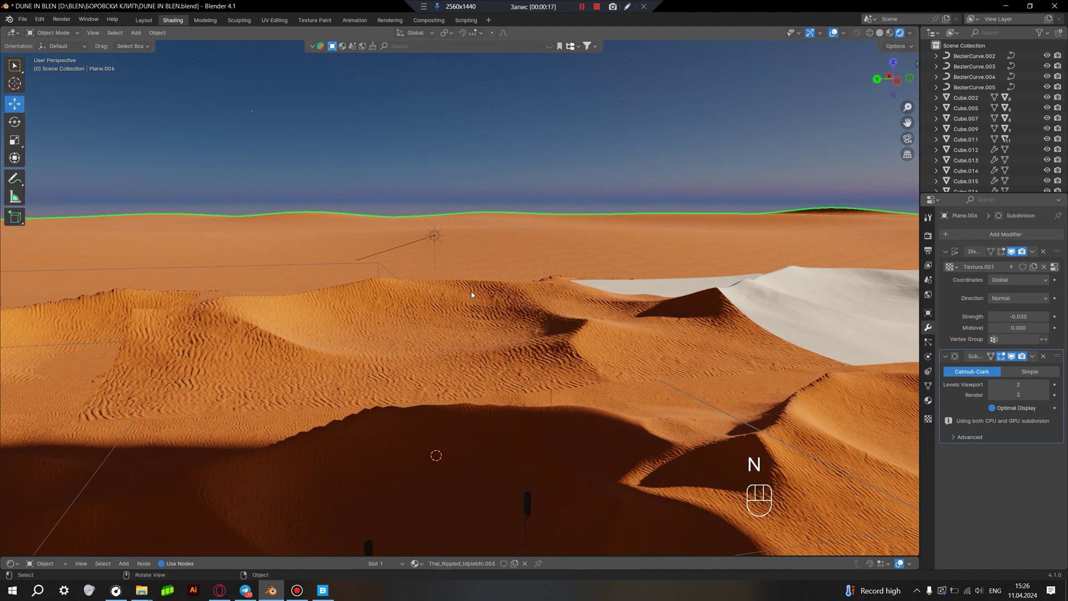
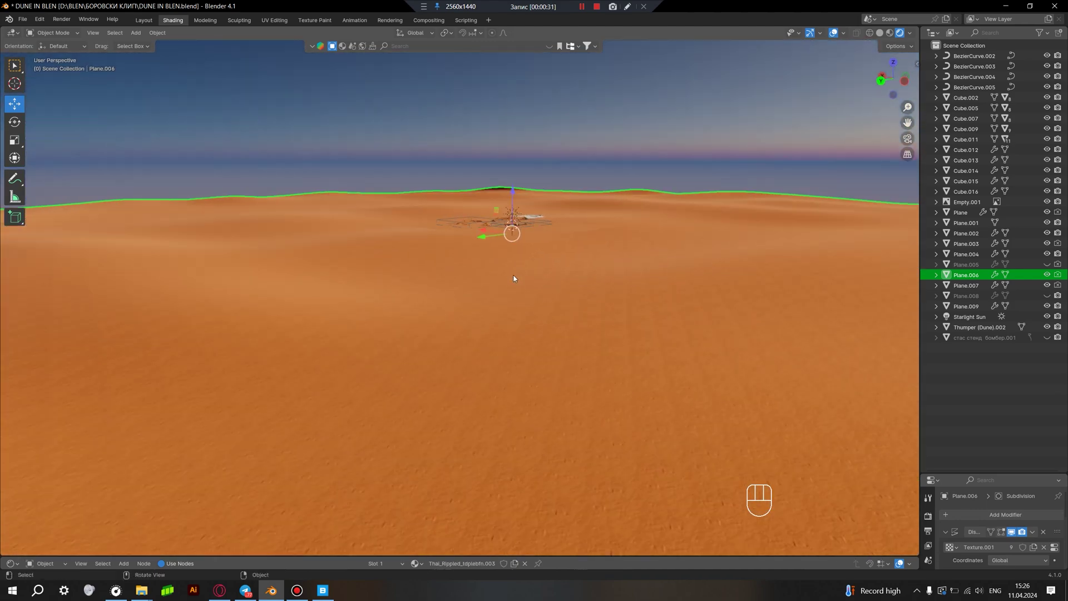
Step: Delete the untextured white Plane.009 and orbit toward the speaker posts
{"action": "left_click_drag", "start_coordinate": [553, 256], "coordinate": [549, 299]}
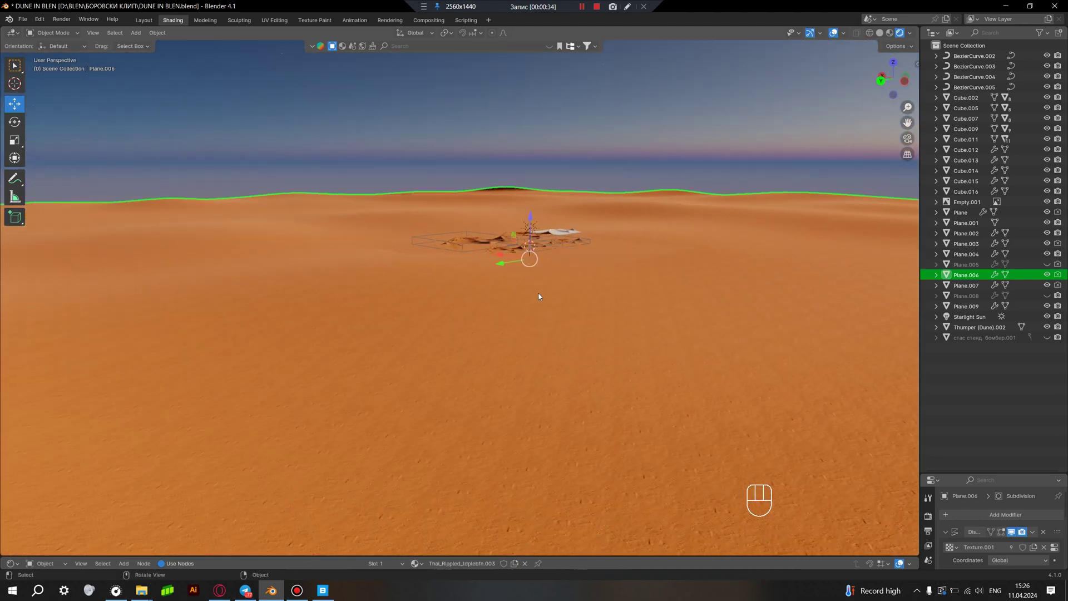
{"action": "middle_click", "coordinate": [503, 280]}
{"action": "middle_click", "coordinate": [479, 261]}
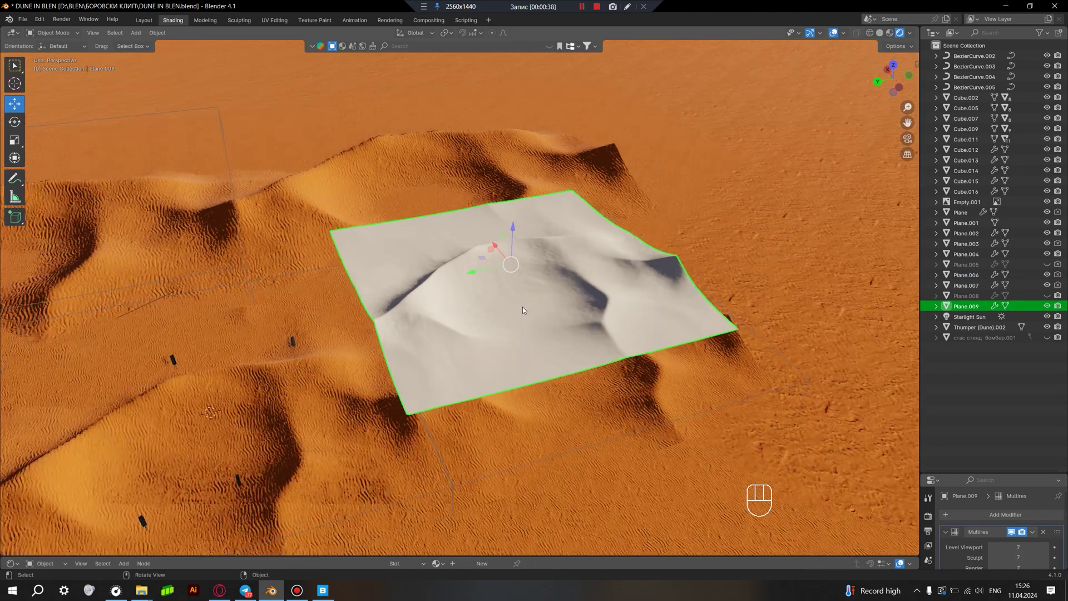
{"action": "left_click_drag", "start_coordinate": [537, 355], "coordinate": [506, 330]}
{"action": "middle_click", "coordinate": [331, 369]}
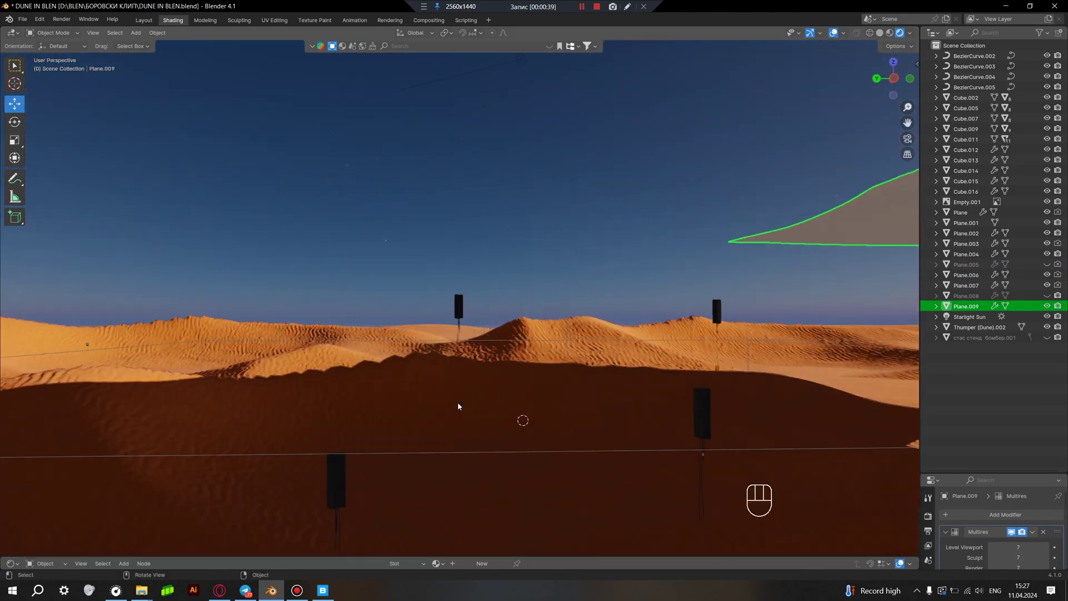
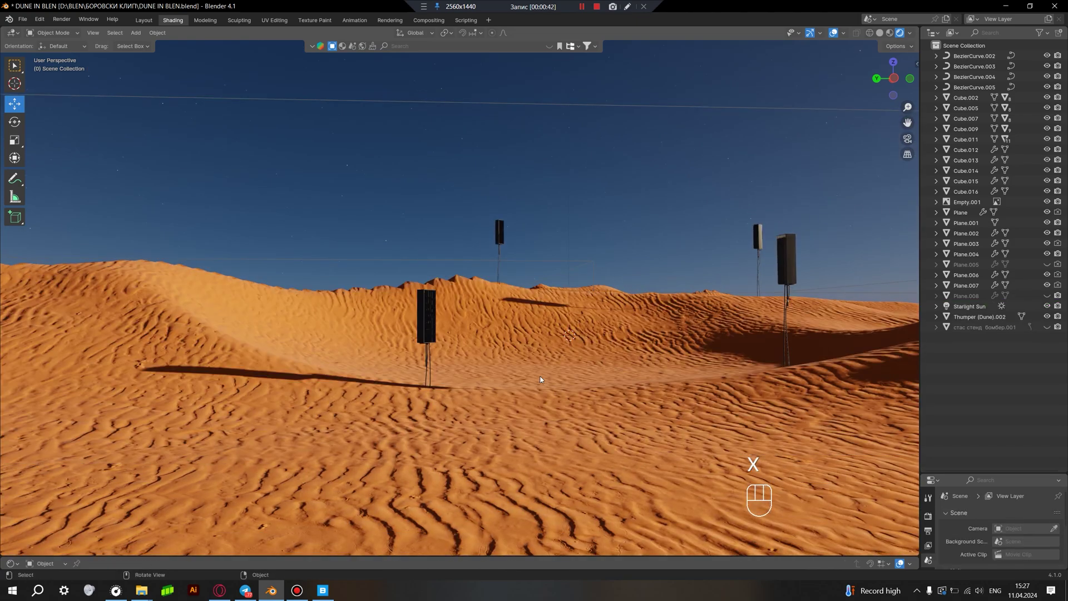
{"action": "left_click_drag", "start_coordinate": [572, 311], "coordinate": [535, 328]}
{"action": "middle_click", "coordinate": [510, 343]}
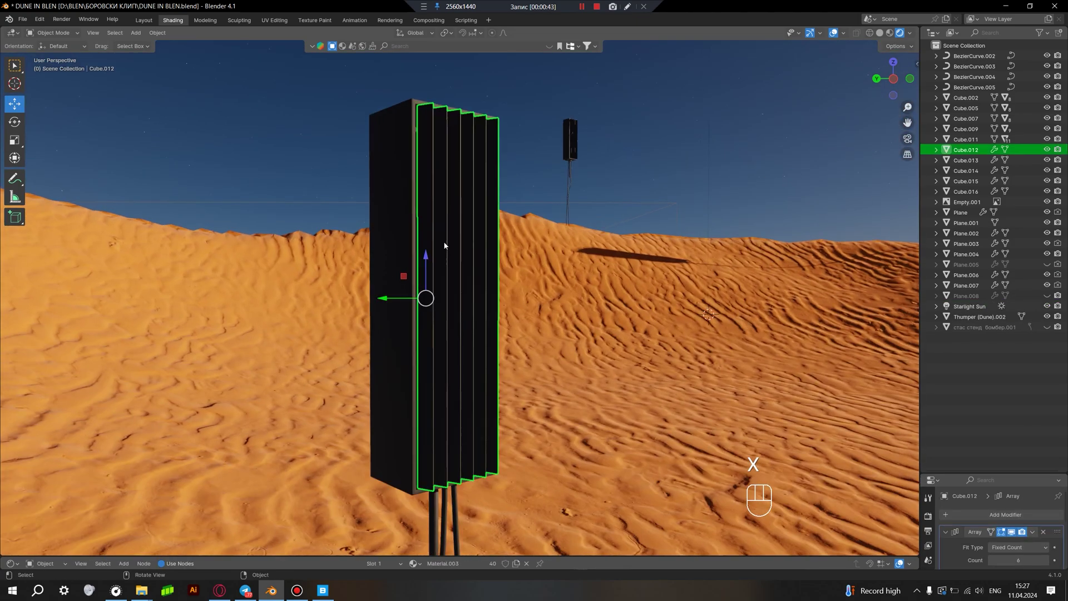
{"action": "left_click", "coordinate": [514, 112]}
{"action": "middle_click", "coordinate": [517, 306]}
{"action": "middle_click", "coordinate": [577, 299]}
{"action": "left_click_drag", "start_coordinate": [568, 316], "coordinate": [829, 334]}
{"action": "left_click_drag", "start_coordinate": [533, 324], "coordinate": [401, 337]}
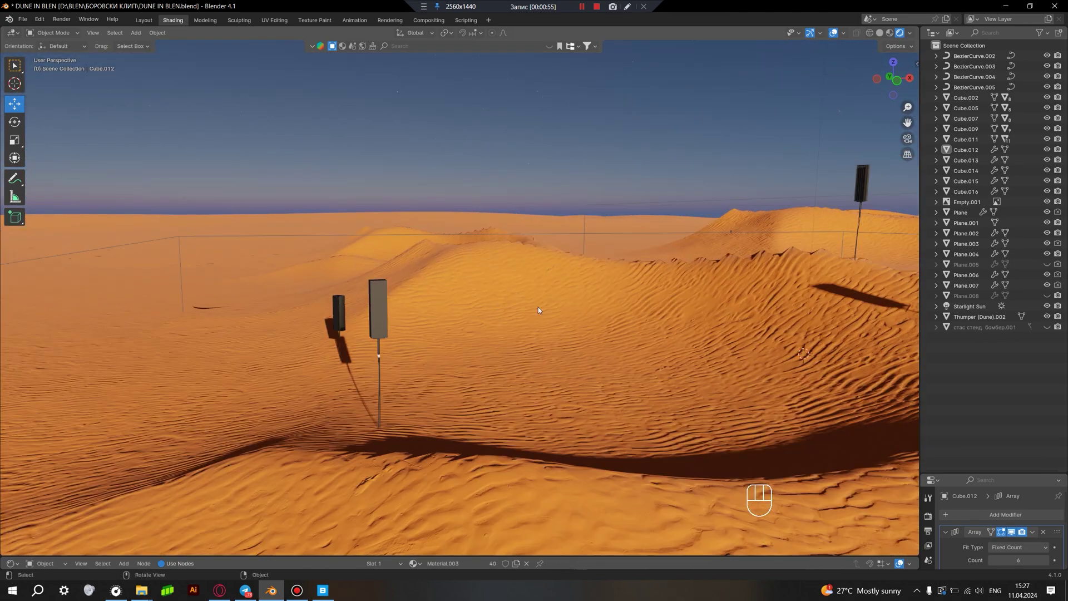
{"action": "left_click_drag", "start_coordinate": [598, 342], "coordinate": [629, 344]}
{"action": "left_click_drag", "start_coordinate": [501, 322], "coordinate": [573, 320]}
{"action": "left_click_drag", "start_coordinate": [558, 335], "coordinate": [538, 341]}
{"action": "left_click_drag", "start_coordinate": [433, 303], "coordinate": [601, 300]}
{"action": "middle_click", "coordinate": [322, 304]}
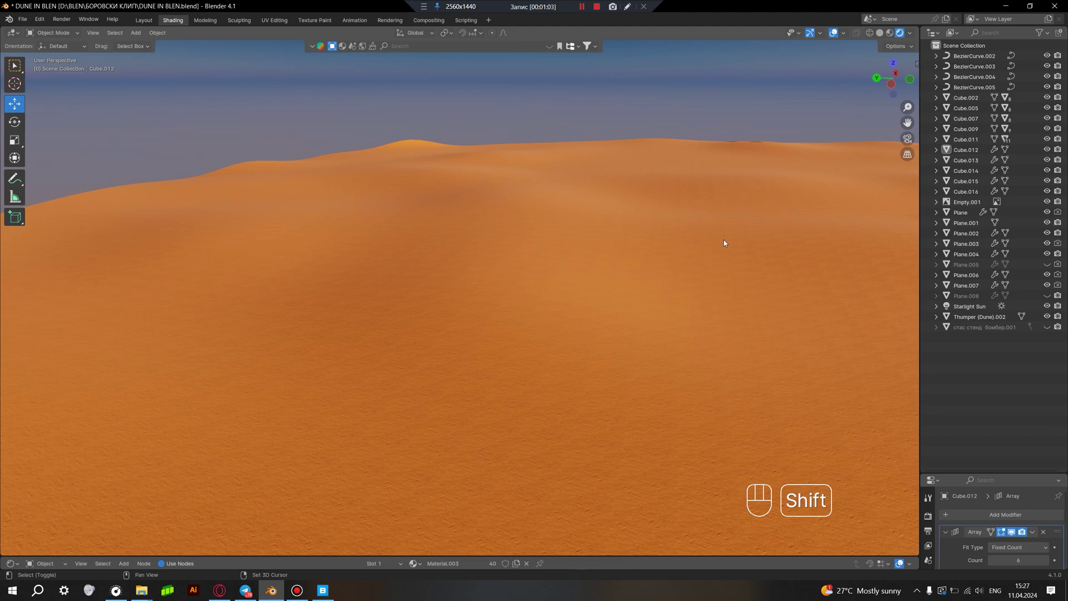
{"action": "left_click_drag", "start_coordinate": [642, 274], "coordinate": [364, 333]}
{"action": "left_click_drag", "start_coordinate": [585, 304], "coordinate": [400, 273]}
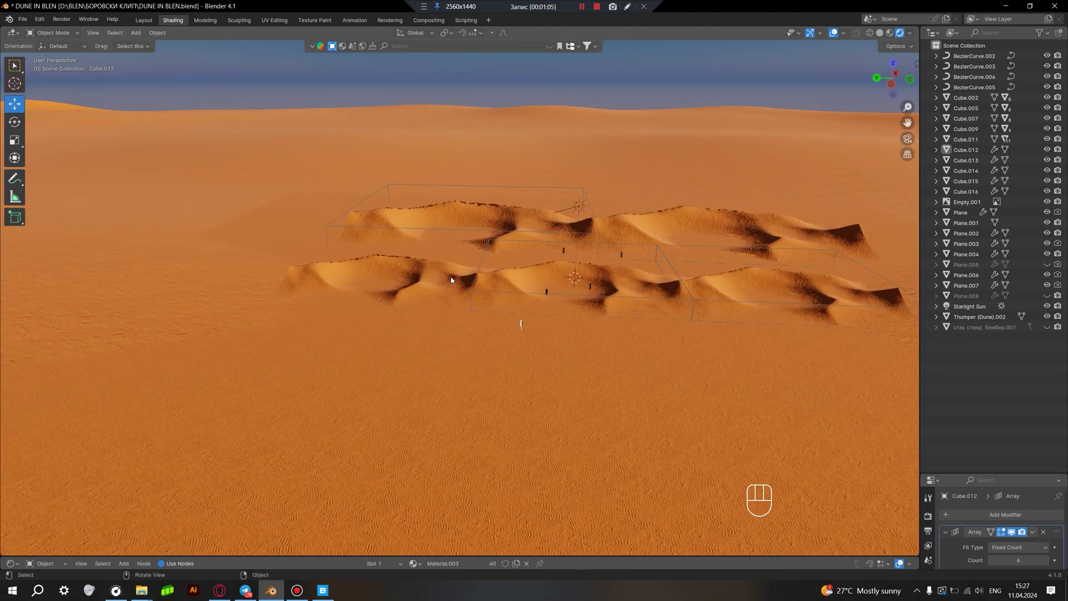
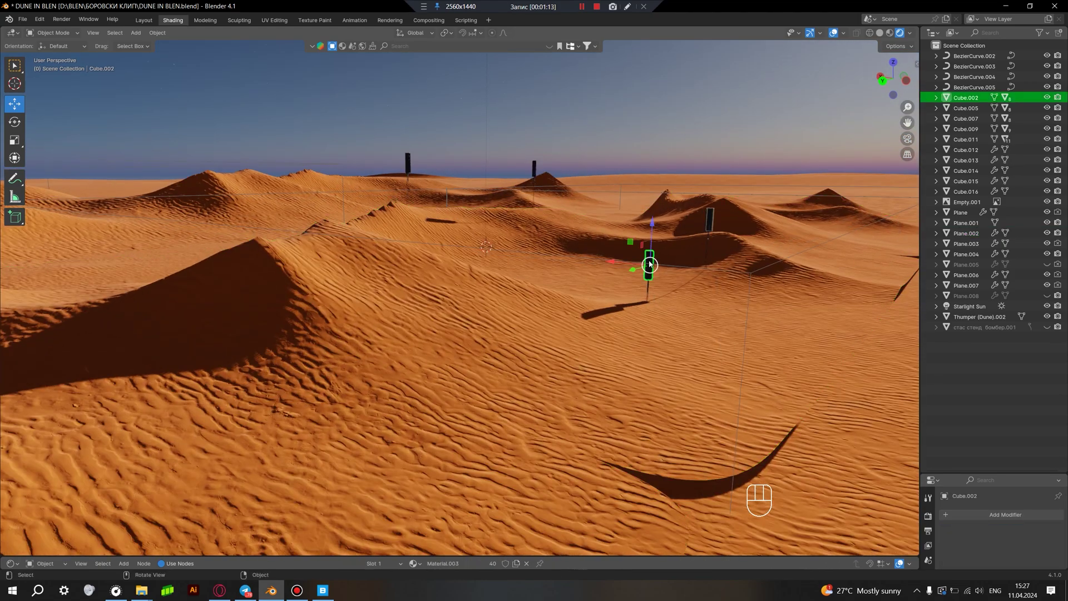
{"action": "left_click_drag", "start_coordinate": [613, 293], "coordinate": [579, 291]}
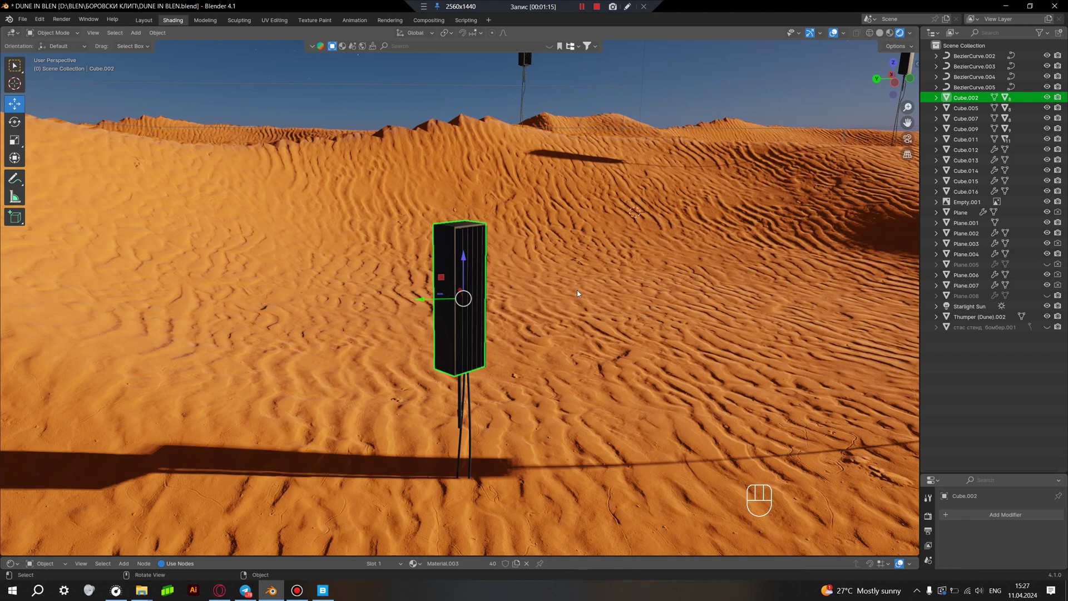
{"action": "middle_click", "coordinate": [568, 302]}
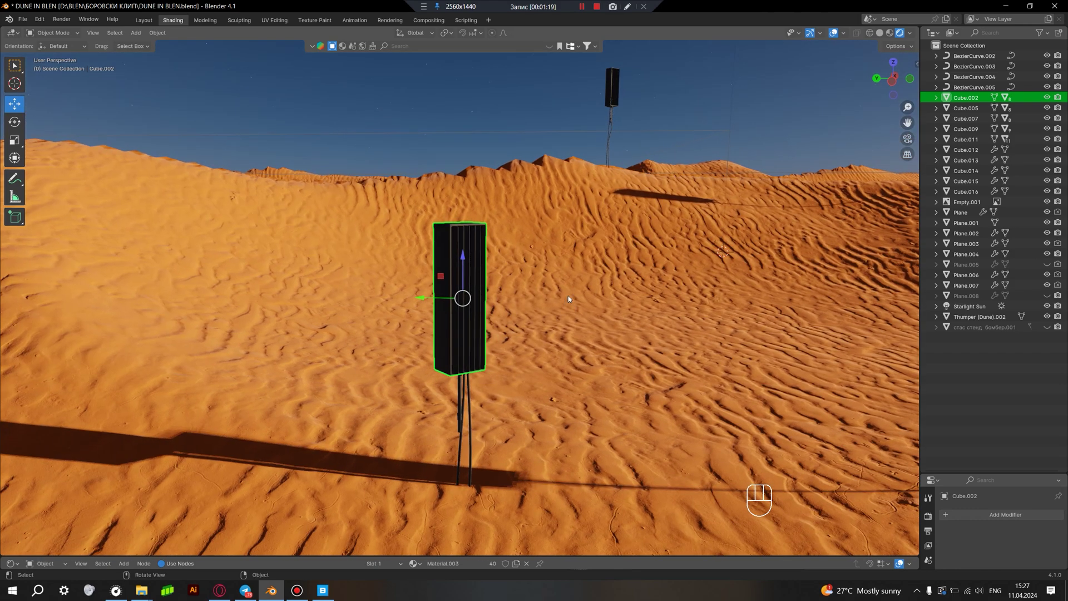
{"action": "middle_click", "coordinate": [609, 324]}
{"action": "left_click_drag", "start_coordinate": [525, 328], "coordinate": [501, 303]}
{"action": "left_click_drag", "start_coordinate": [488, 311], "coordinate": [465, 307]}
{"action": "left_click_drag", "start_coordinate": [505, 313], "coordinate": [478, 308]}
{"action": "middle_click", "coordinate": [446, 318]}
{"action": "middle_click", "coordinate": [477, 241]}
{"action": "middle_click", "coordinate": [476, 251]}
{"action": "middle_click", "coordinate": [491, 247]}
{"action": "left_click_drag", "start_coordinate": [504, 270], "coordinate": [445, 277]}
{"action": "middle_click", "coordinate": [475, 277]}
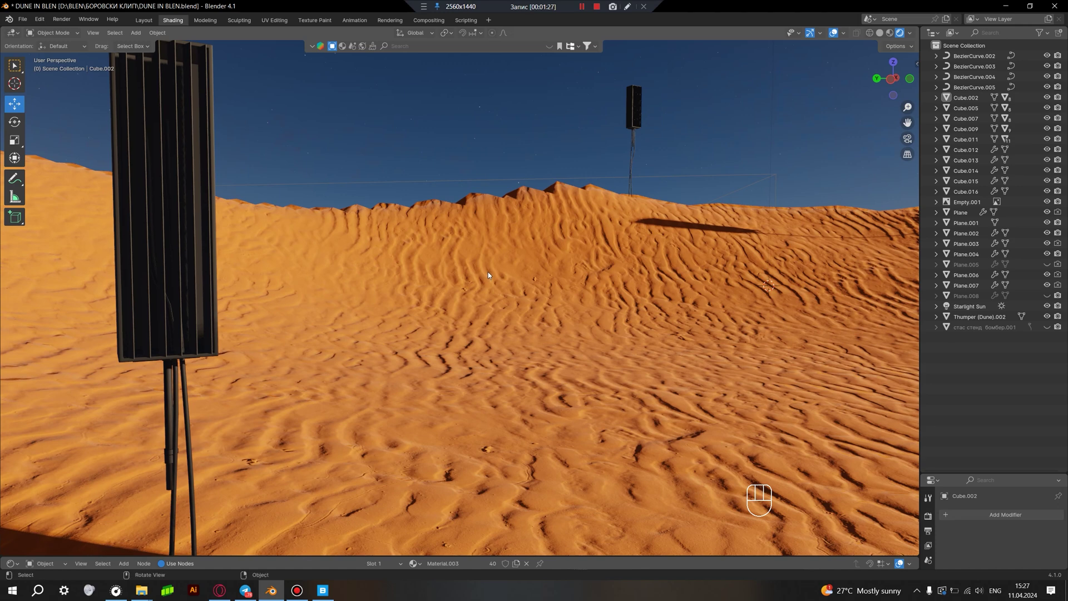
{"action": "middle_click", "coordinate": [509, 270]}
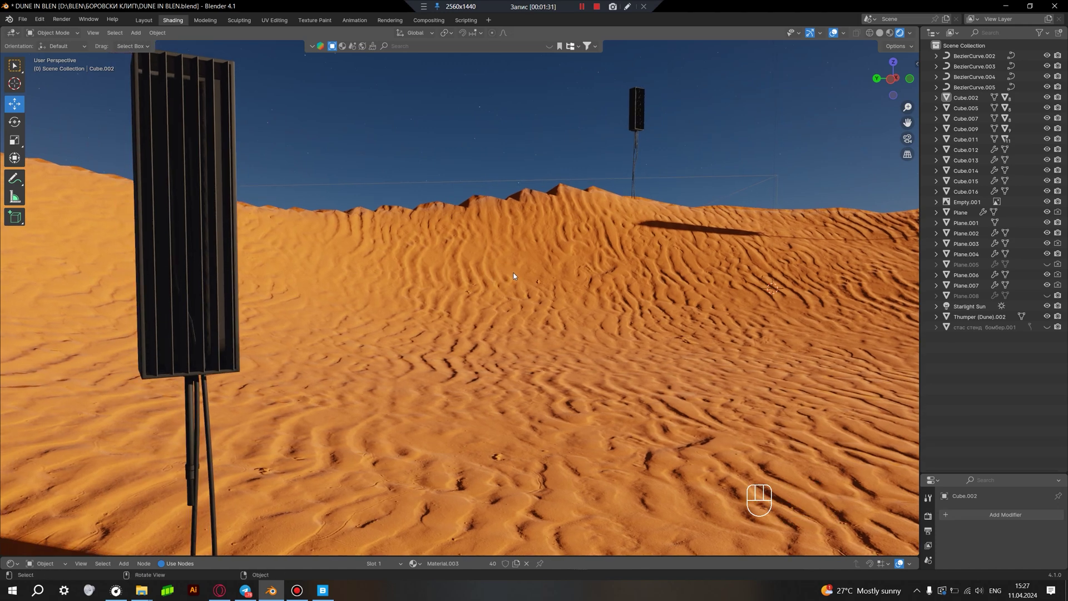
{"action": "left_click_drag", "start_coordinate": [397, 301], "coordinate": [446, 307]}
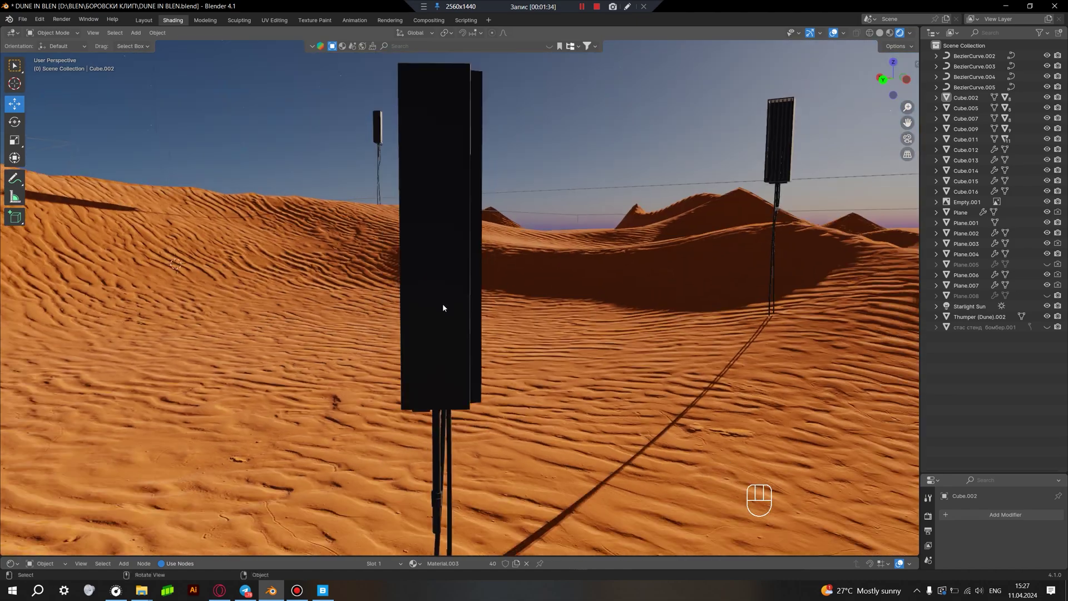
{"action": "left_click_drag", "start_coordinate": [484, 322], "coordinate": [462, 337]}
{"action": "middle_click", "coordinate": [470, 337]}
{"action": "middle_click", "coordinate": [533, 332]}
{"action": "middle_click", "coordinate": [534, 332]}
{"action": "middle_click", "coordinate": [551, 363]}
{"action": "middle_click", "coordinate": [527, 362]}
{"action": "left_click_drag", "start_coordinate": [534, 363], "coordinate": [562, 358]}
{"action": "left_click_drag", "start_coordinate": [514, 360], "coordinate": [492, 373]}
{"action": "left_click_drag", "start_coordinate": [565, 386], "coordinate": [396, 379]}
{"action": "left_click_drag", "start_coordinate": [465, 368], "coordinate": [520, 373]}
{"action": "left_click_drag", "start_coordinate": [515, 375], "coordinate": [495, 373]}
{"action": "middle_click", "coordinate": [540, 389]}
{"action": "middle_click", "coordinate": [526, 384]}
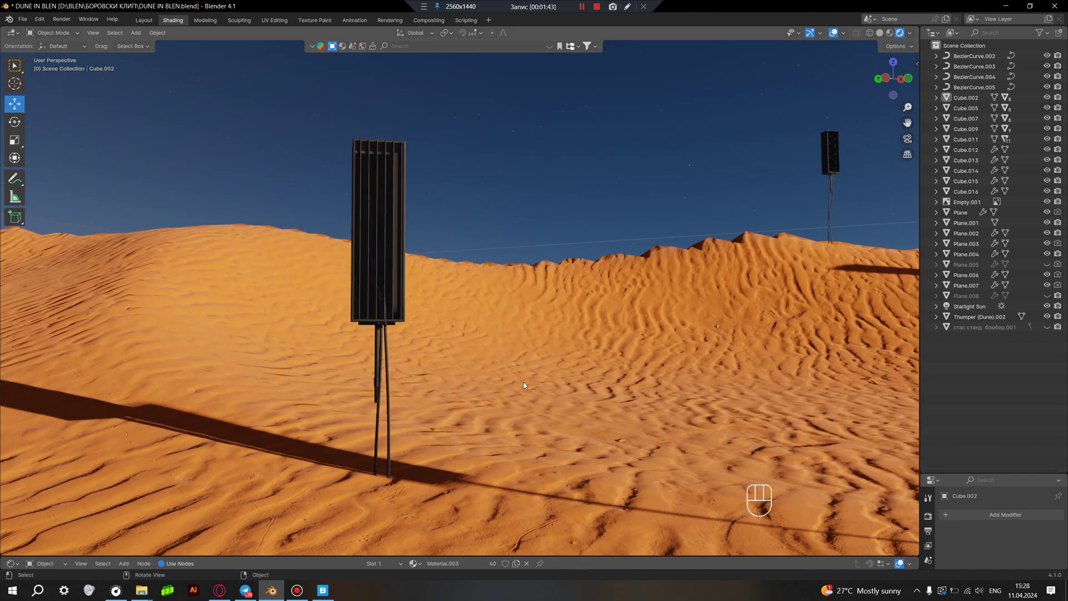
{"action": "left_click_drag", "start_coordinate": [540, 391], "coordinate": [390, 363]}
{"action": "middle_click", "coordinate": [498, 322]}
{"action": "left_click_drag", "start_coordinate": [552, 342], "coordinate": [473, 338]}
{"action": "middle_click", "coordinate": [523, 345]}
{"action": "middle_click", "coordinate": [554, 345]}
{"action": "middle_click", "coordinate": [542, 338]}
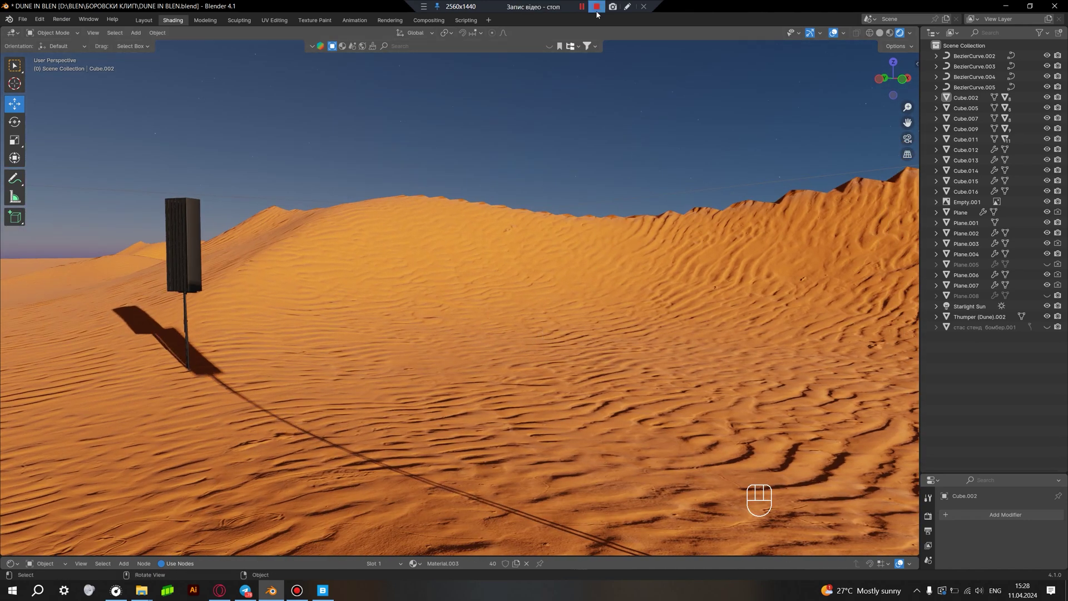